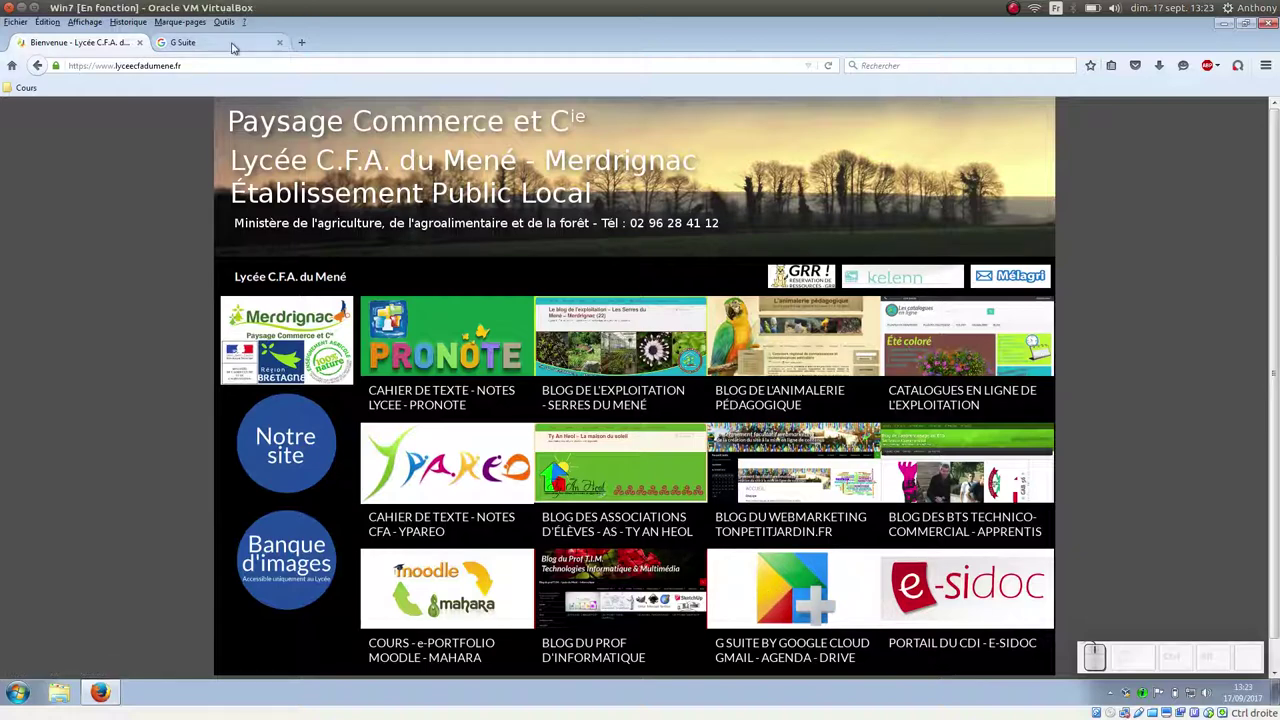
# Launch Google Agenda from the G Suite hub's Vos applications tiles
pyautogui.click(238, 43)
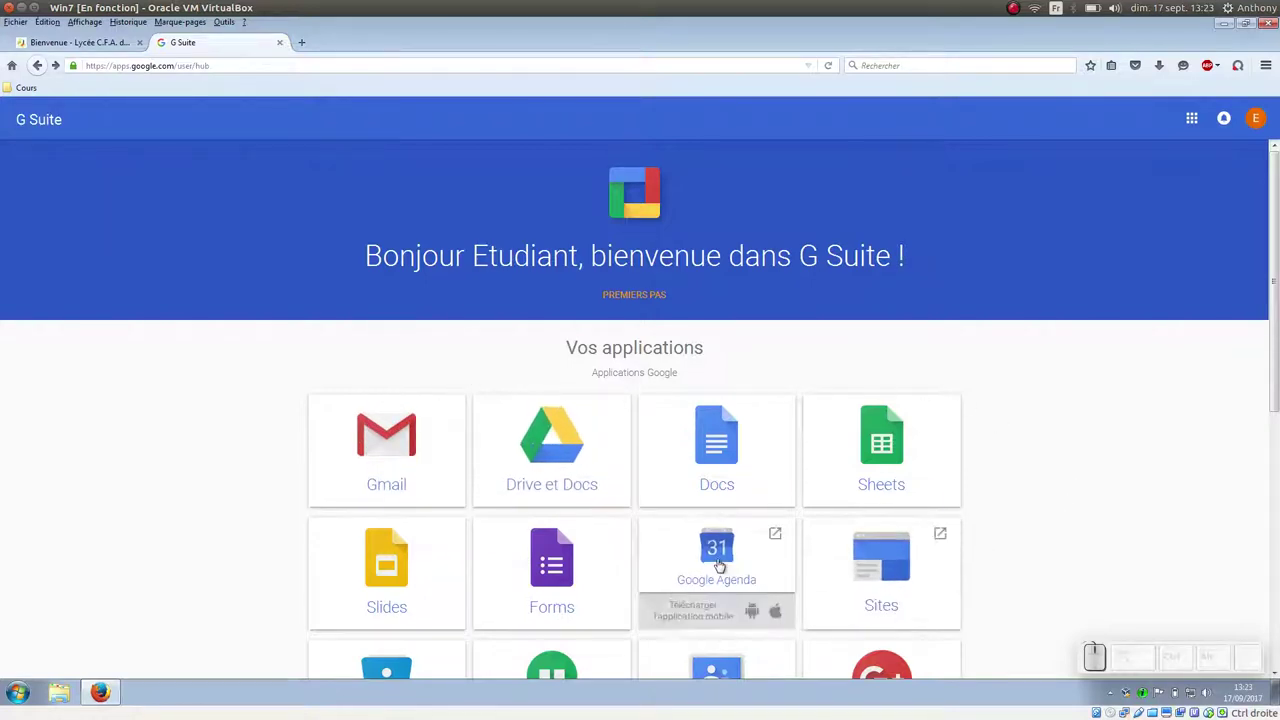
pyautogui.click(723, 560)
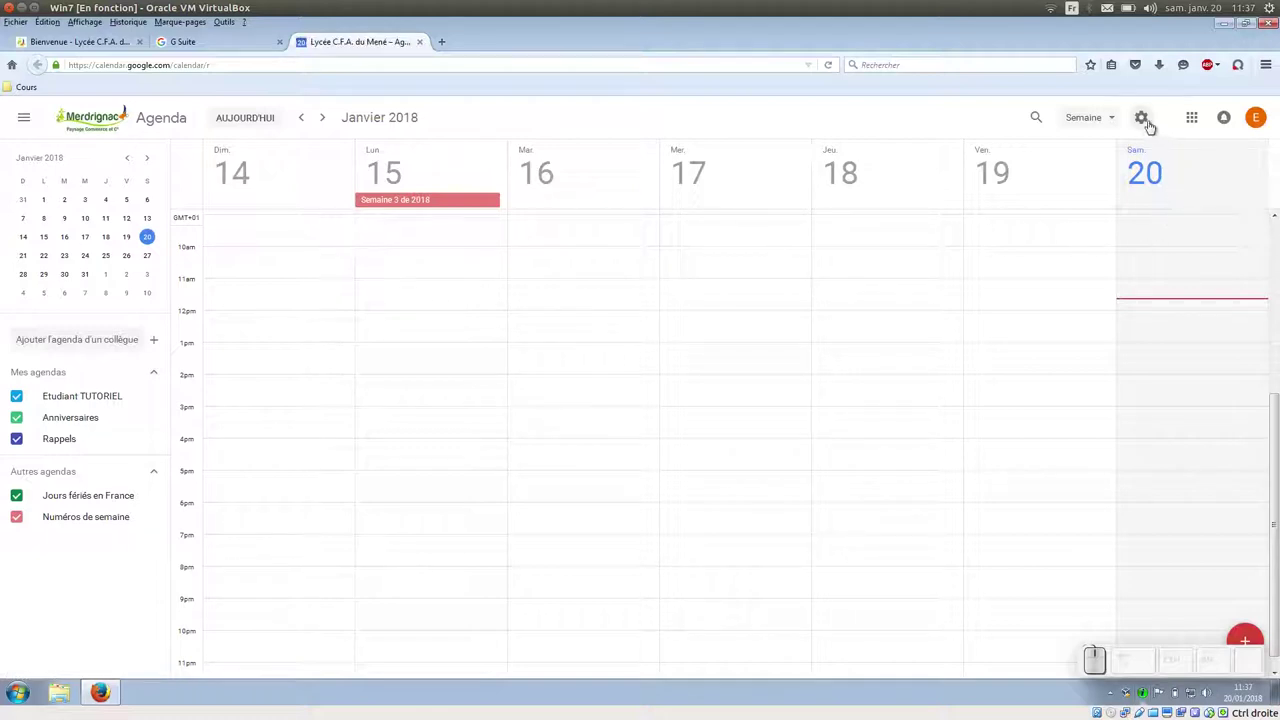
# Bring up the calendar's gear settings menu
pyautogui.click(1147, 120)
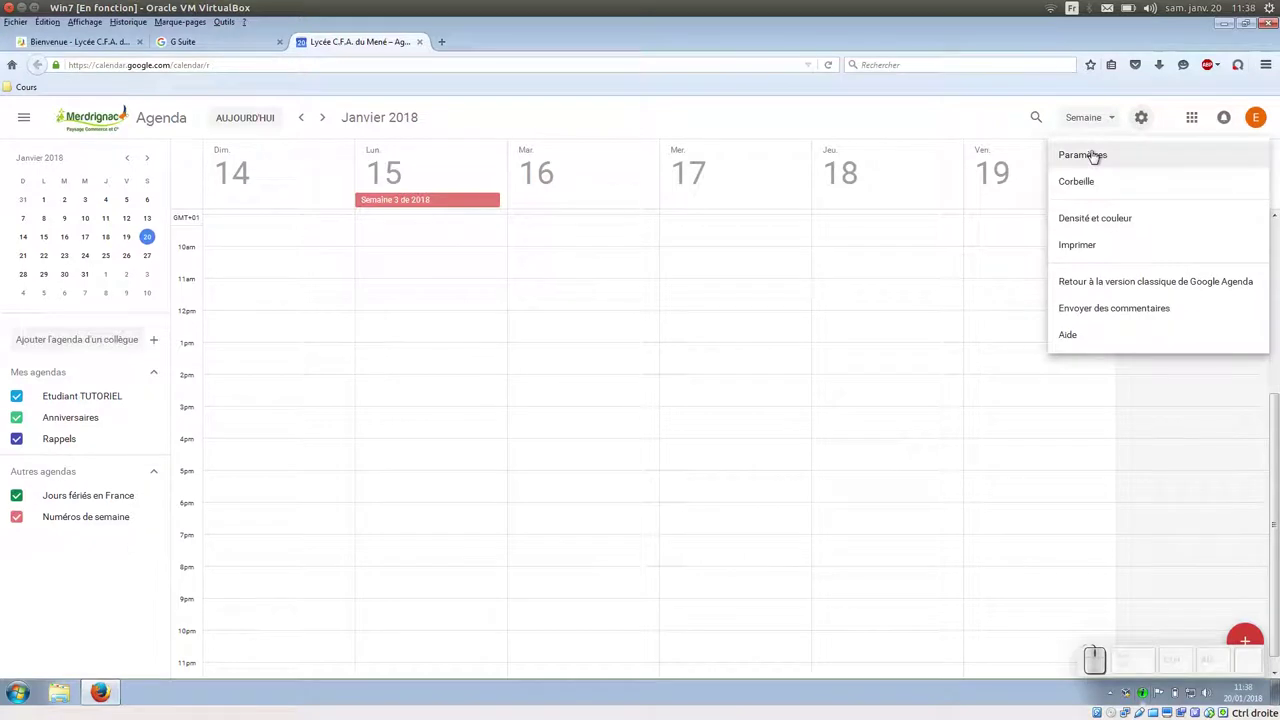
# In general settings, set Format horaire to 24-hour (13:00)
pyautogui.click(1093, 155)
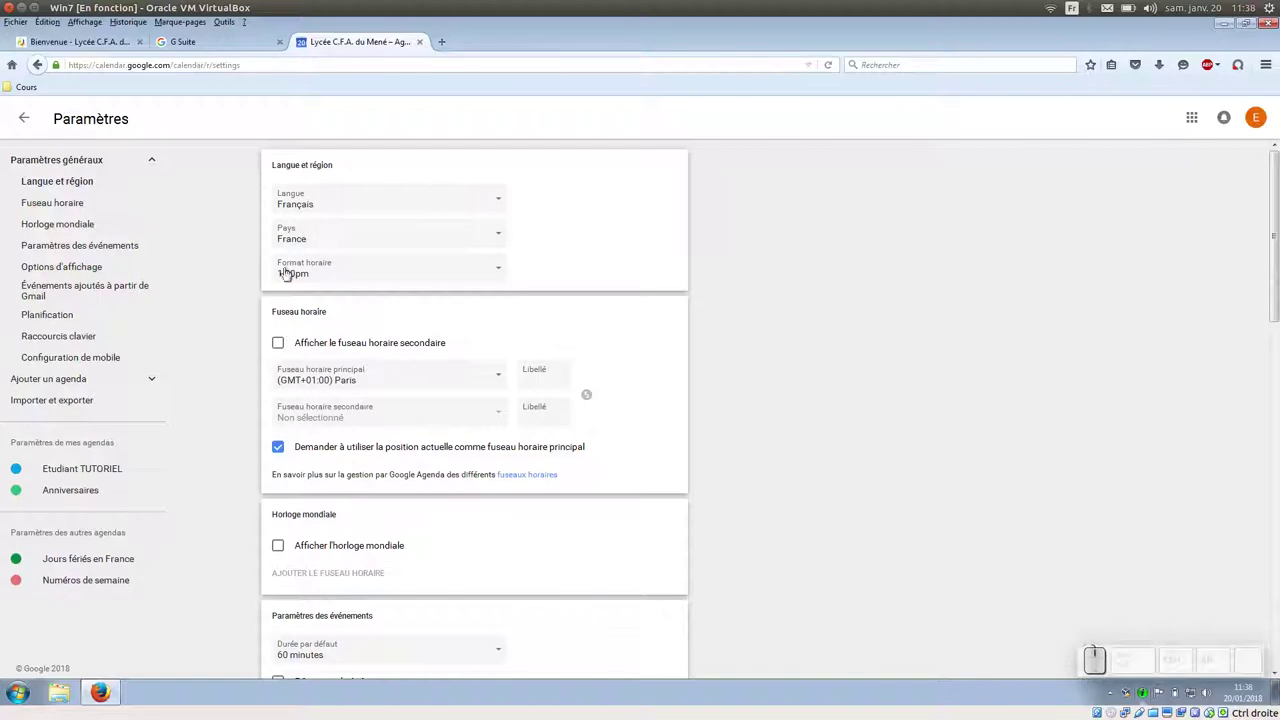
pyautogui.click(496, 273)
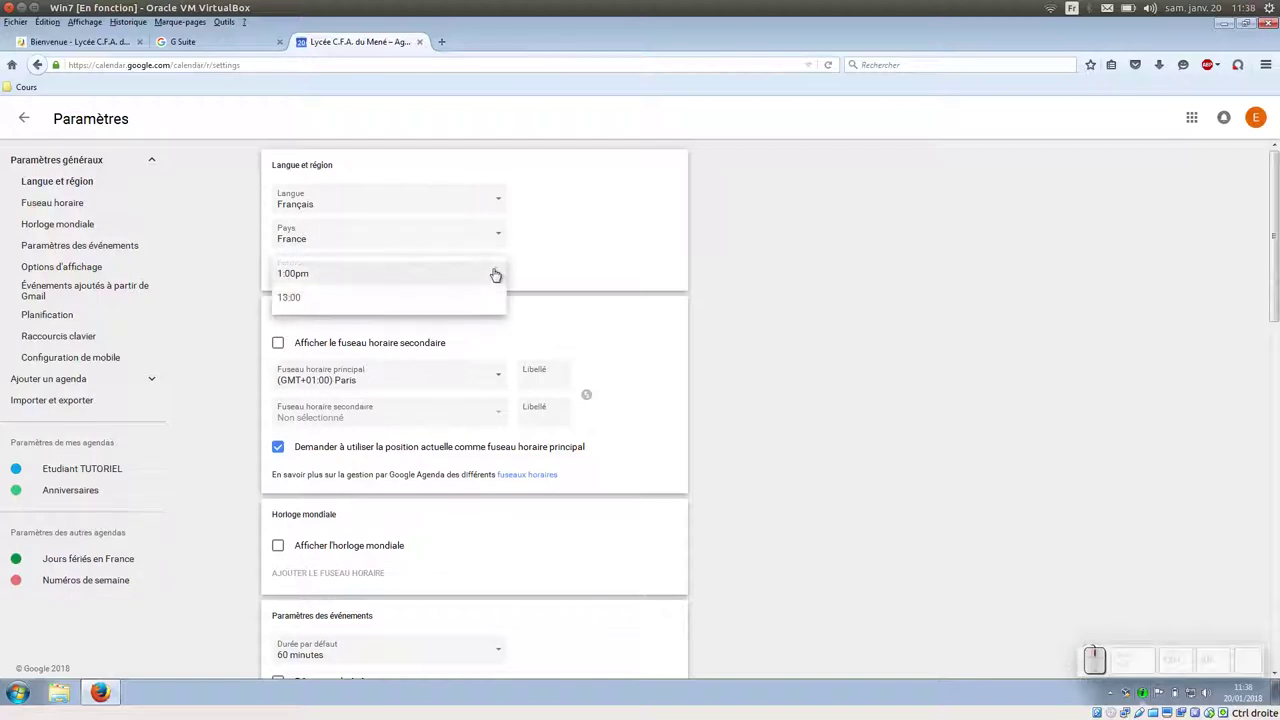
pyautogui.click(427, 304)
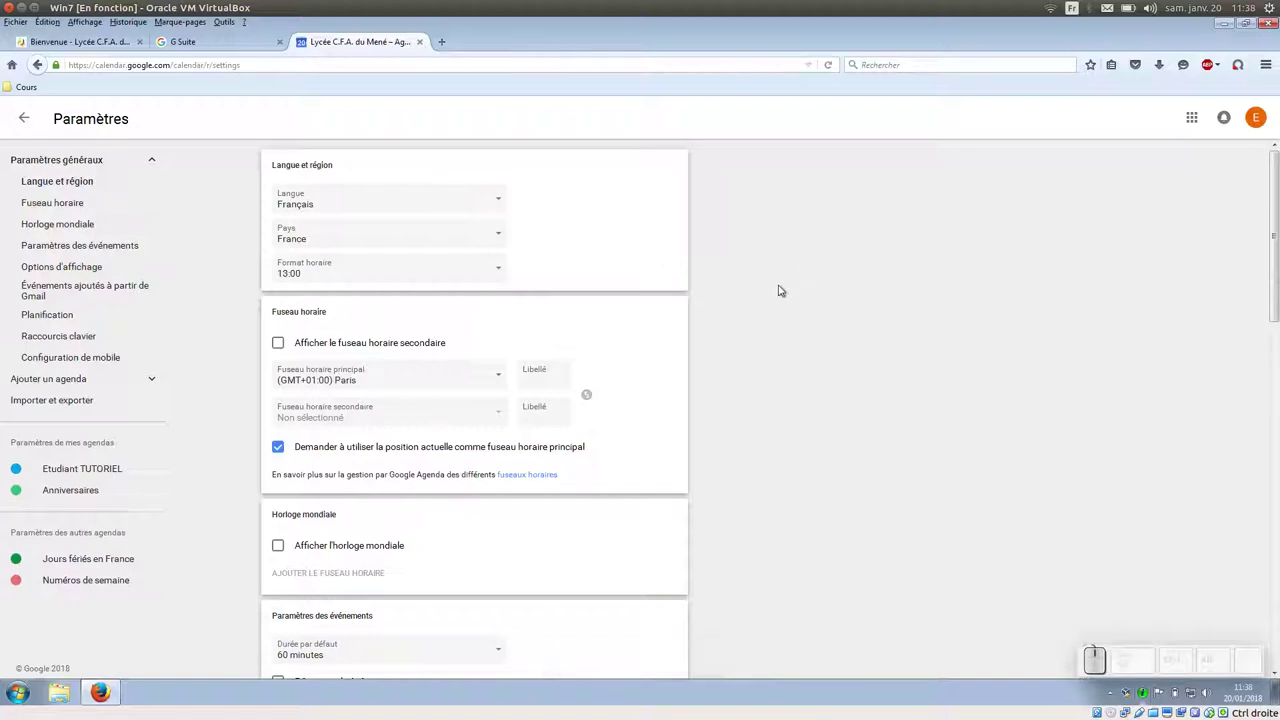
# Under Options d'affichage, set Premier jour de la semaine to Lundi
pyautogui.scroll(-3)
pyautogui.scroll(-3)
pyautogui.scroll(-3)
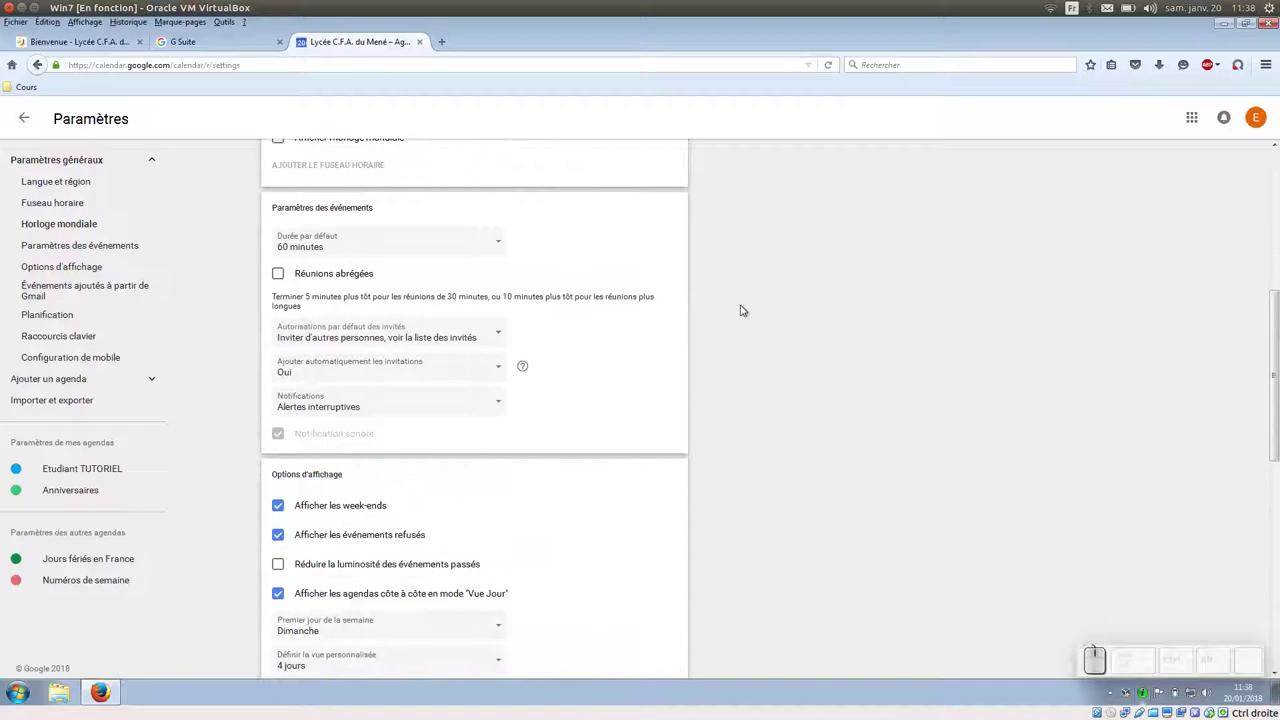
pyautogui.scroll(-3)
pyautogui.scroll(3)
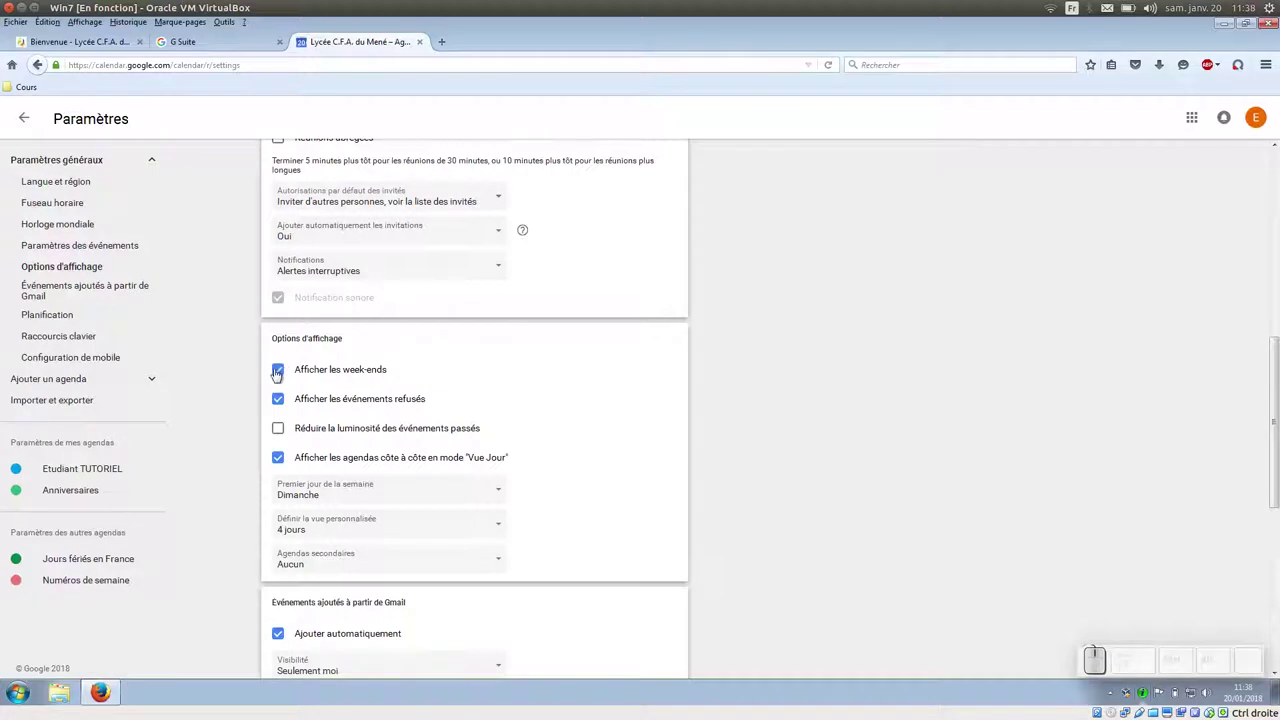
pyautogui.scroll(-3)
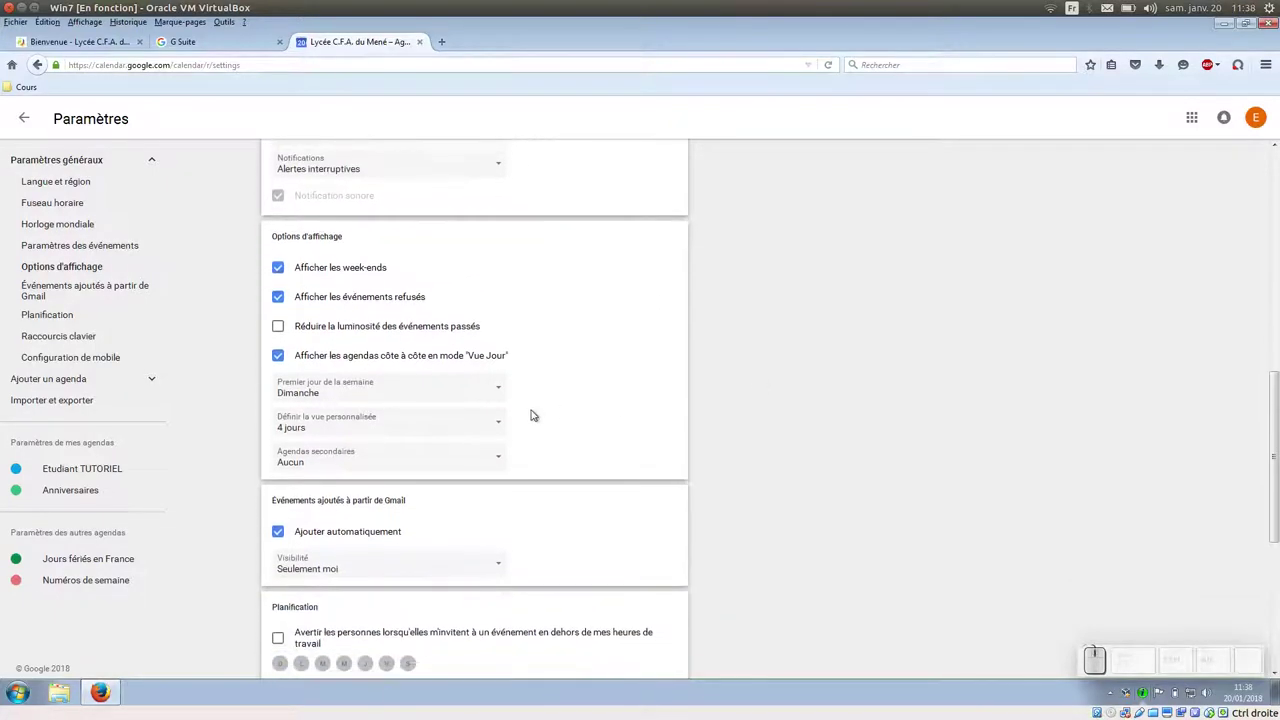
pyautogui.click(497, 391)
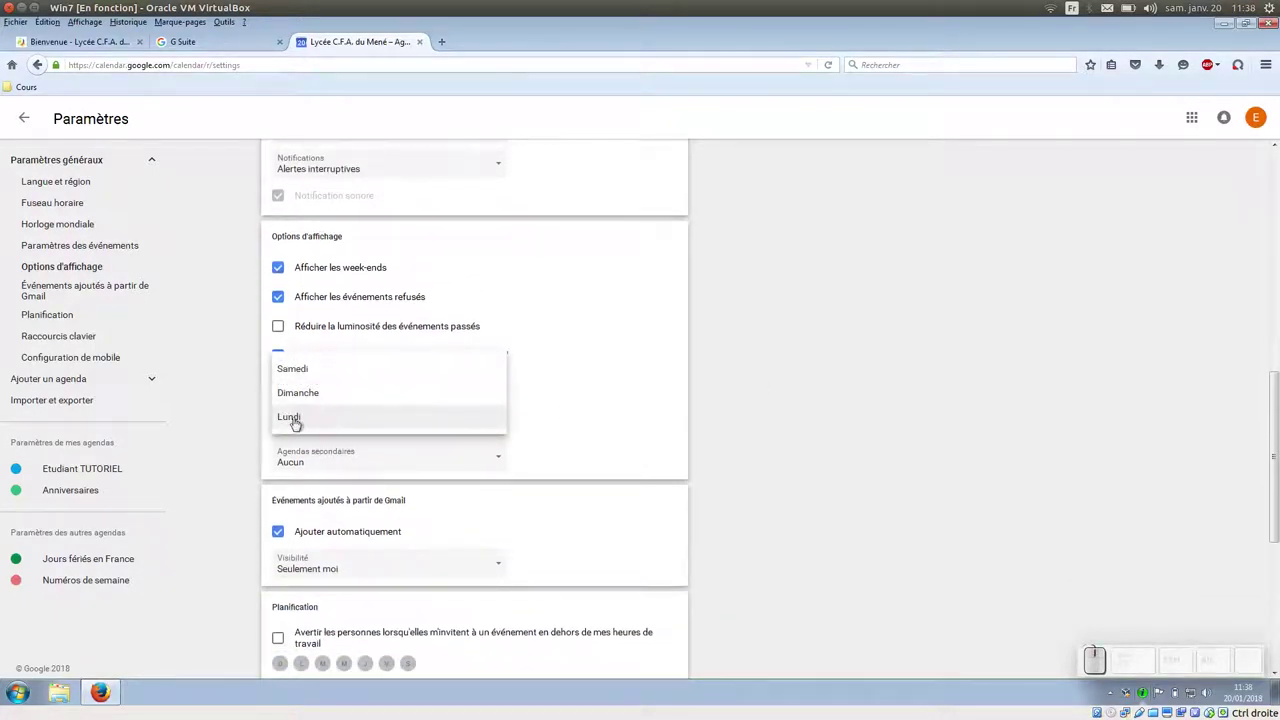
pyautogui.click(292, 421)
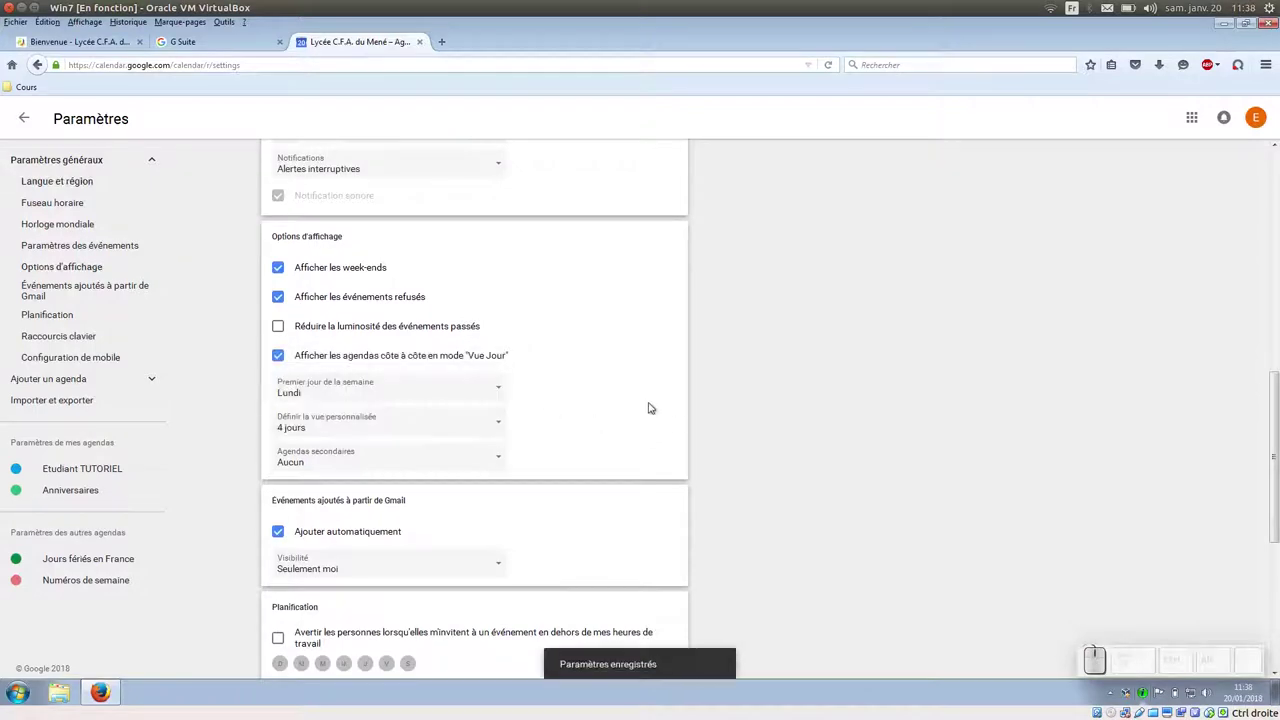
pyautogui.scroll(-3)
pyautogui.scroll(3)
pyautogui.scroll(3)
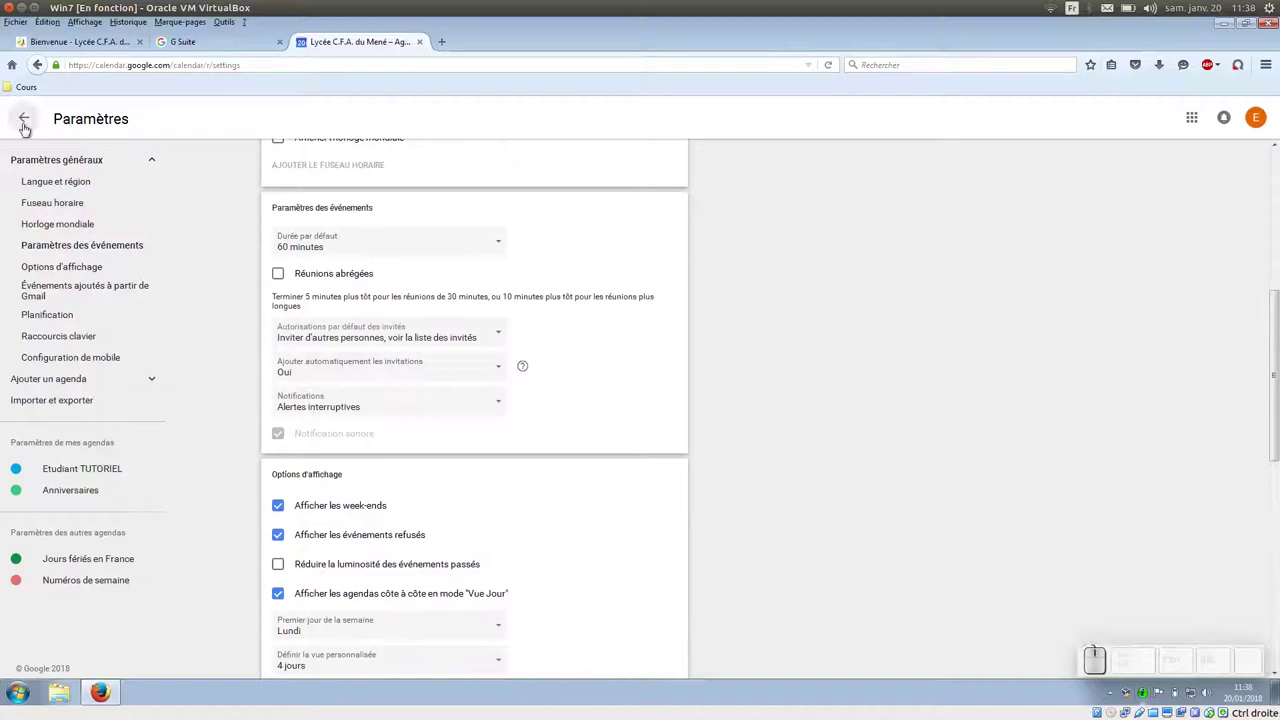
pyautogui.click(26, 119)
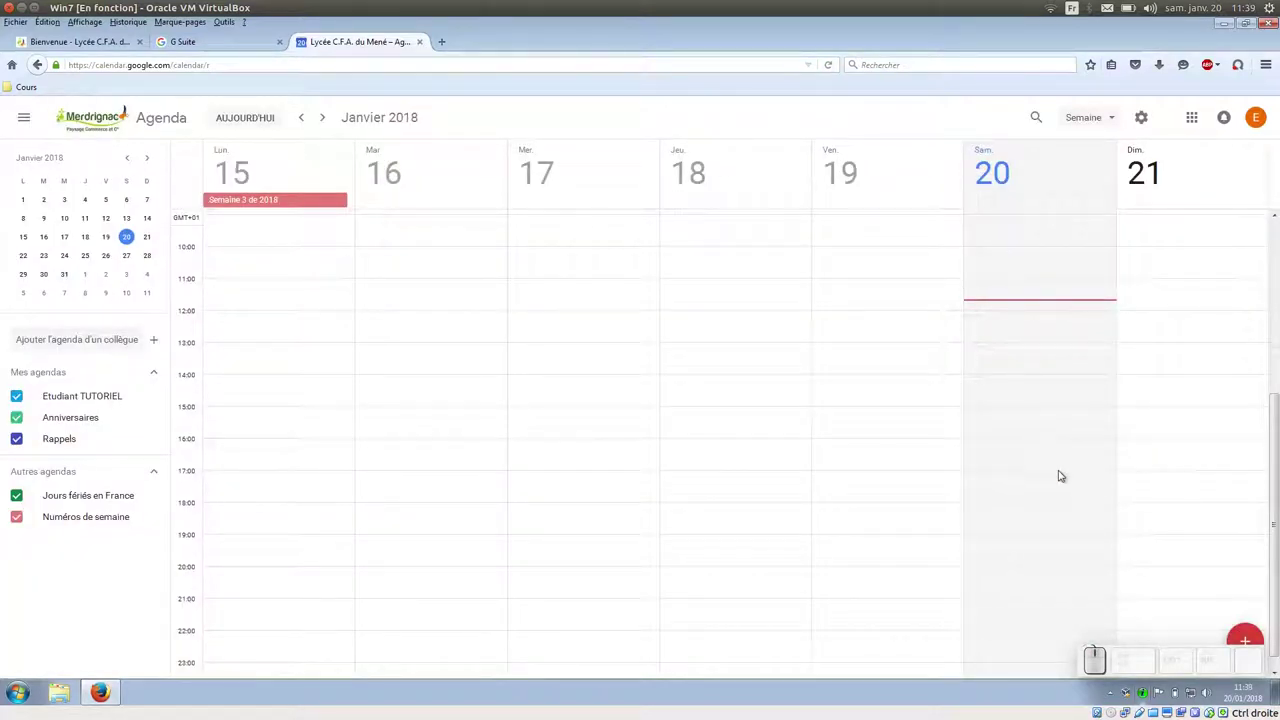
pyautogui.click(1111, 127)
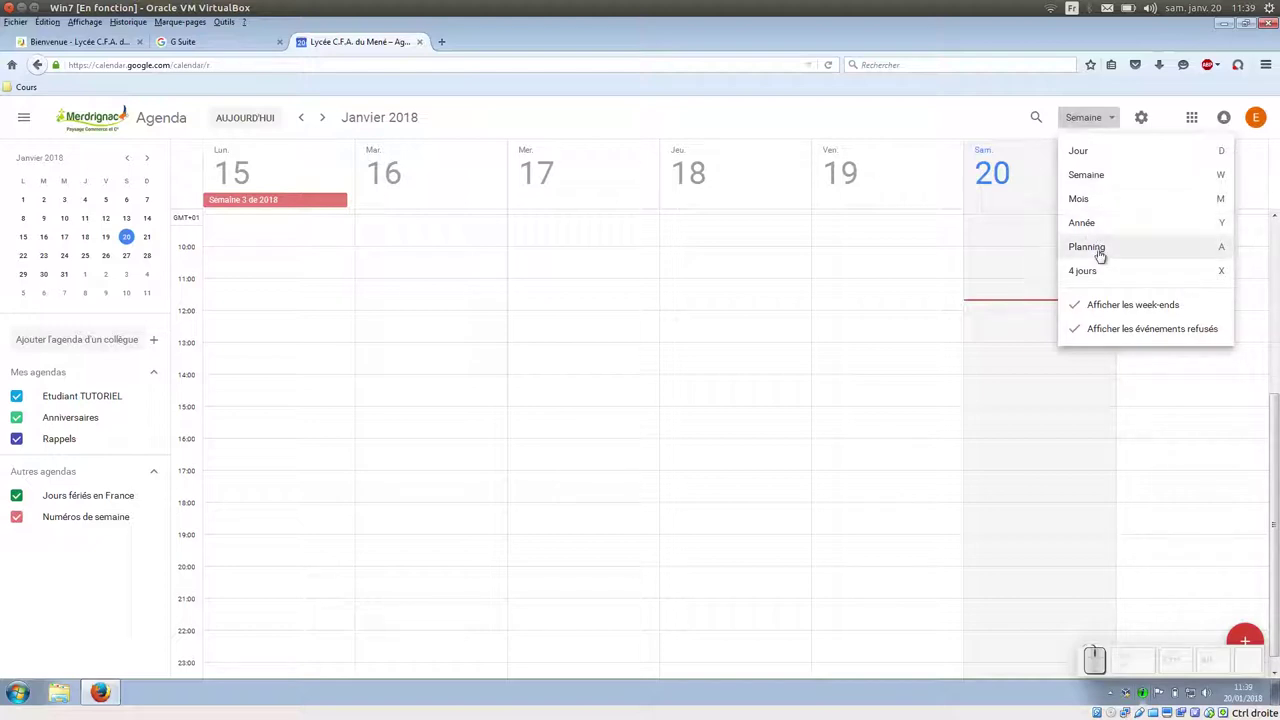
pyautogui.click(913, 115)
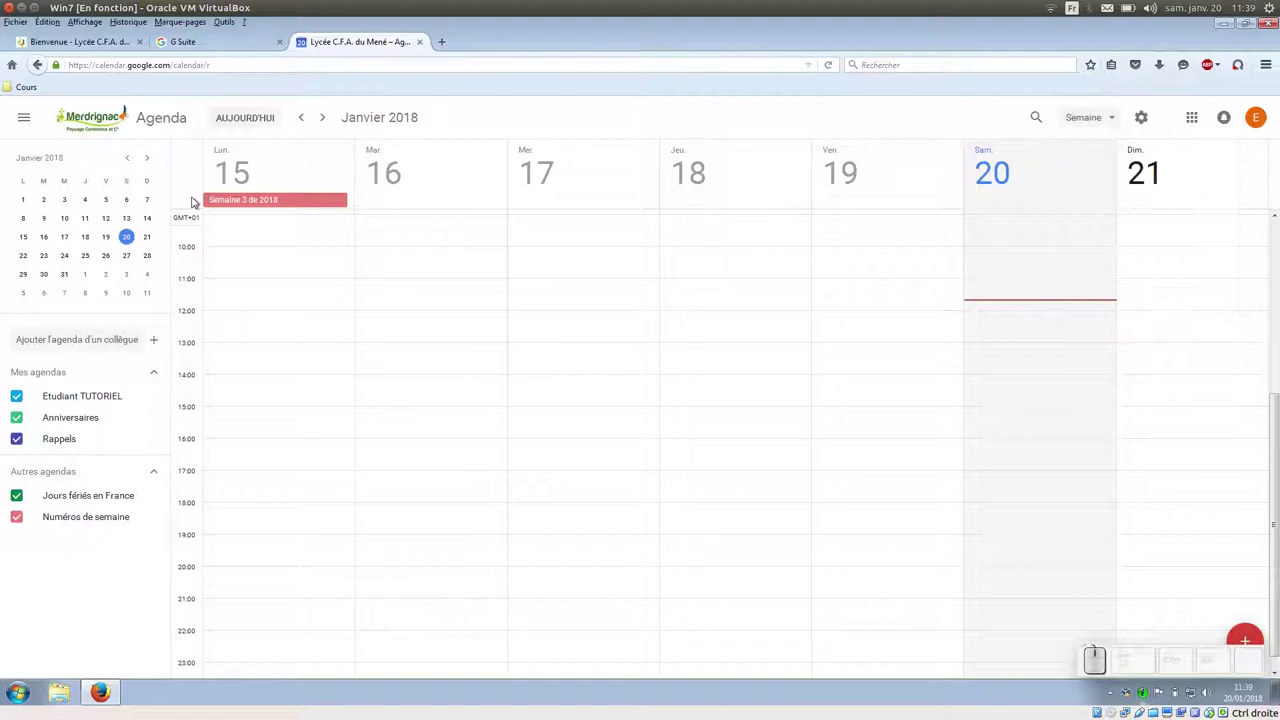
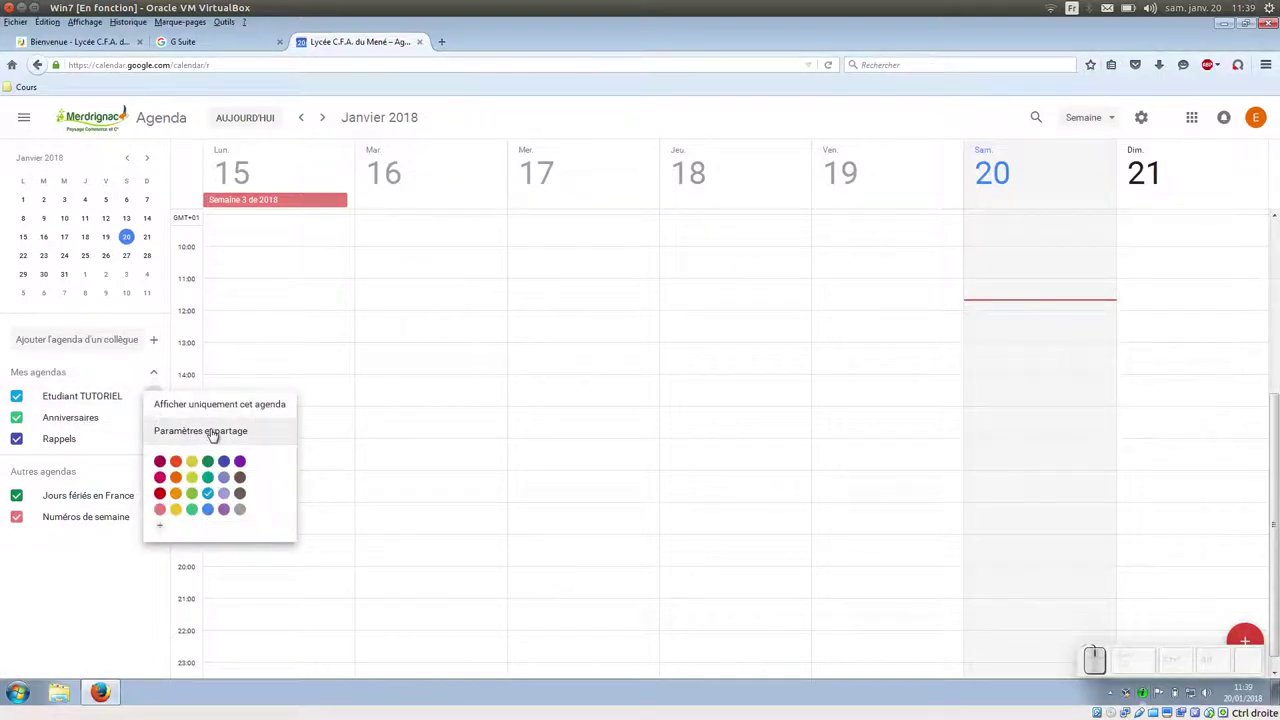
# Show Paramètres et partage for the Etudiant TUTORIEL calendar
pyautogui.click(218, 432)
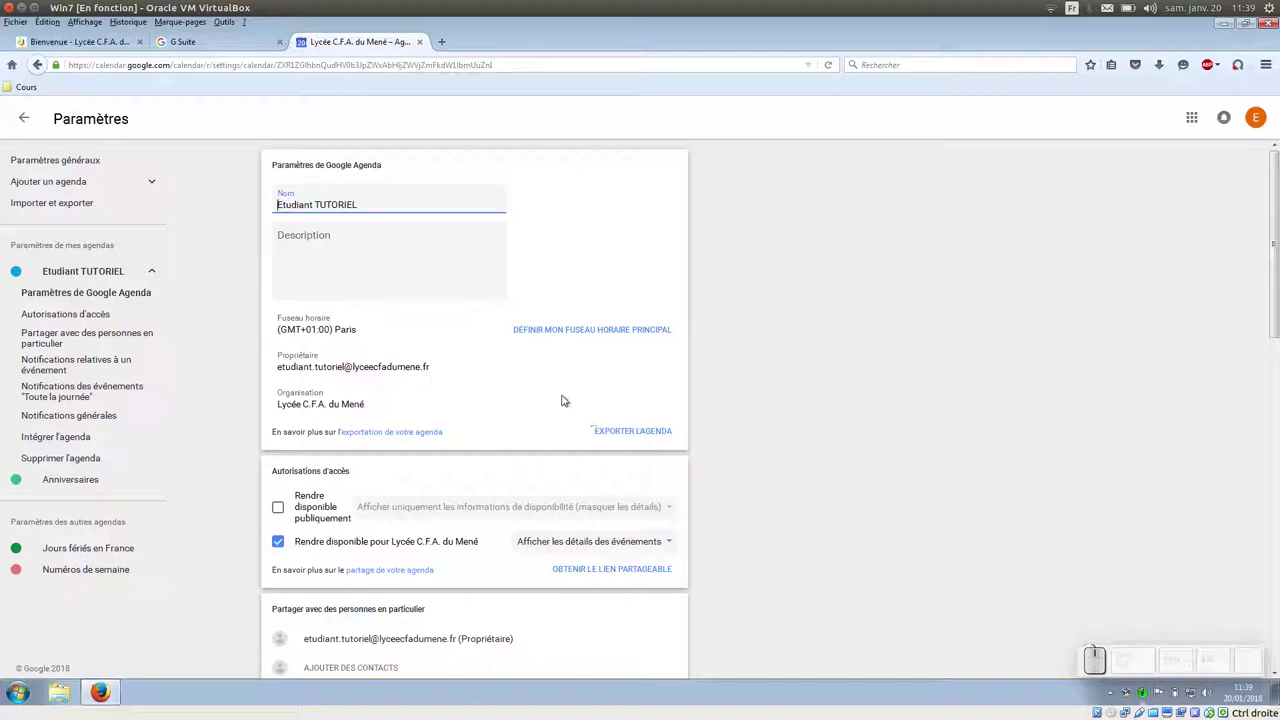
# Stop sharing the calendar with Lycée C.F.A. du Mené and review its notification settings
pyautogui.scroll(-3)
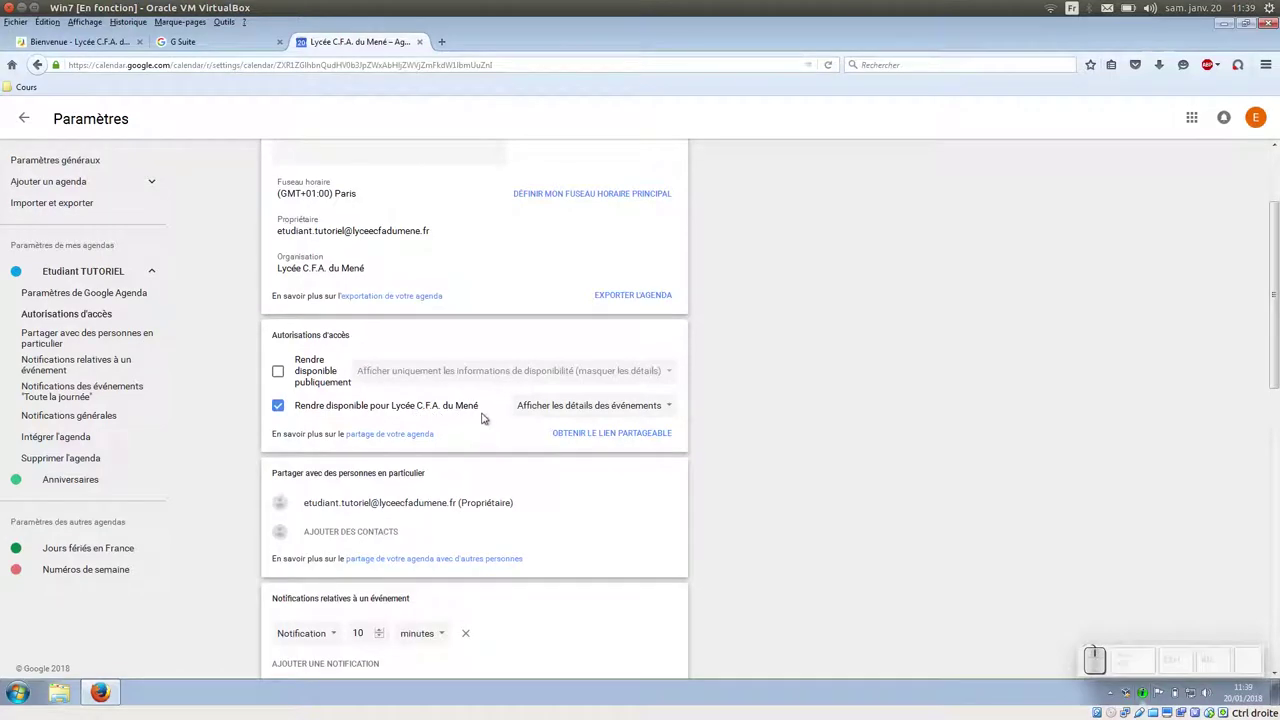
pyautogui.click(286, 410)
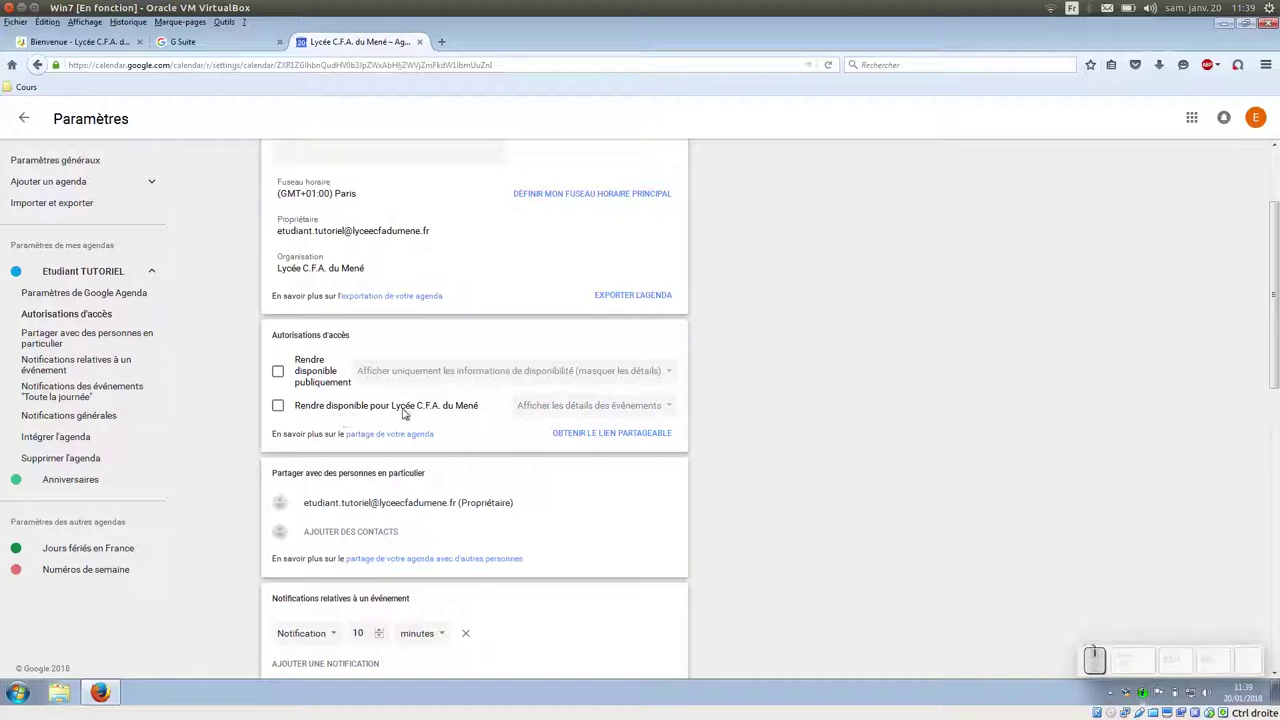
pyautogui.scroll(-3)
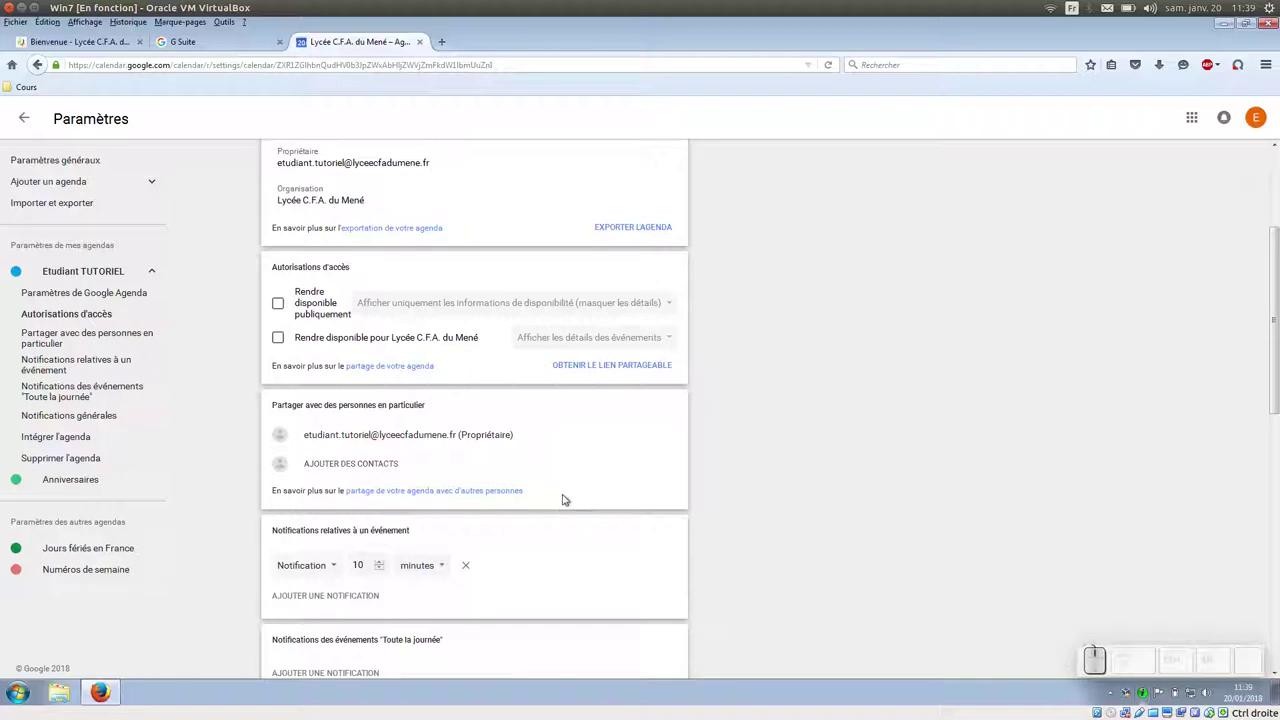
pyautogui.scroll(3)
pyautogui.scroll(-3)
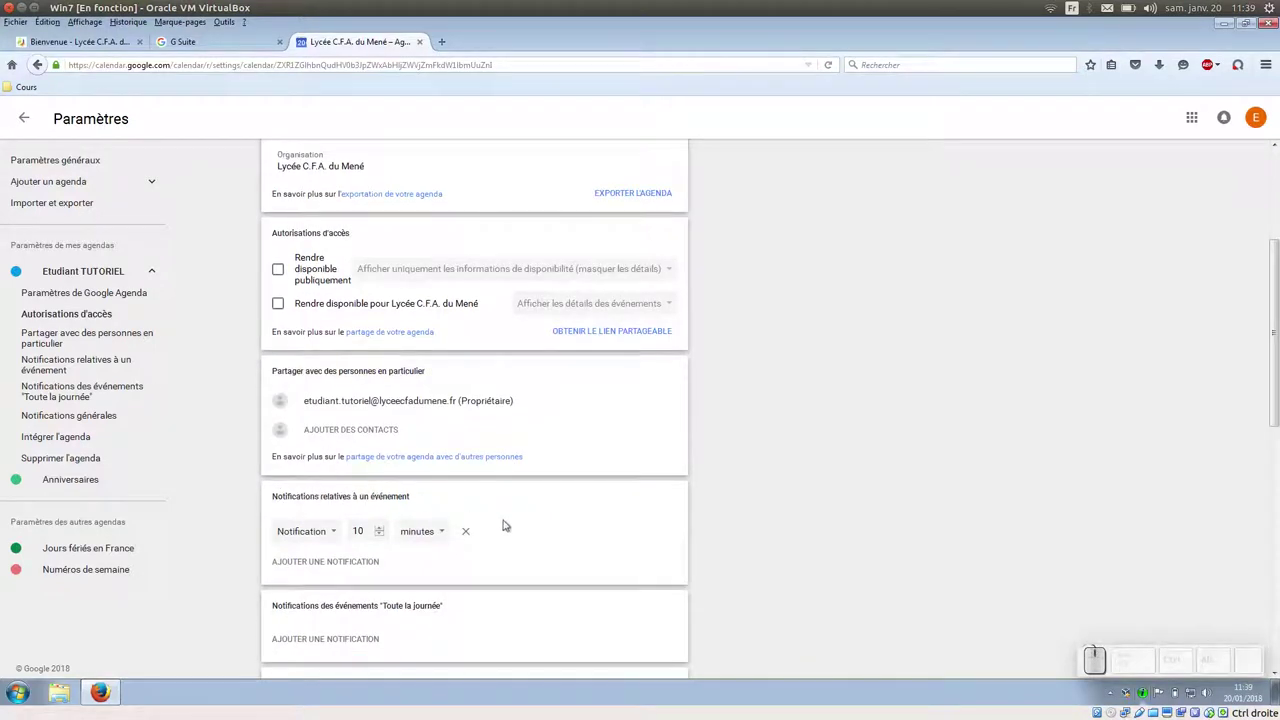
pyautogui.scroll(-3)
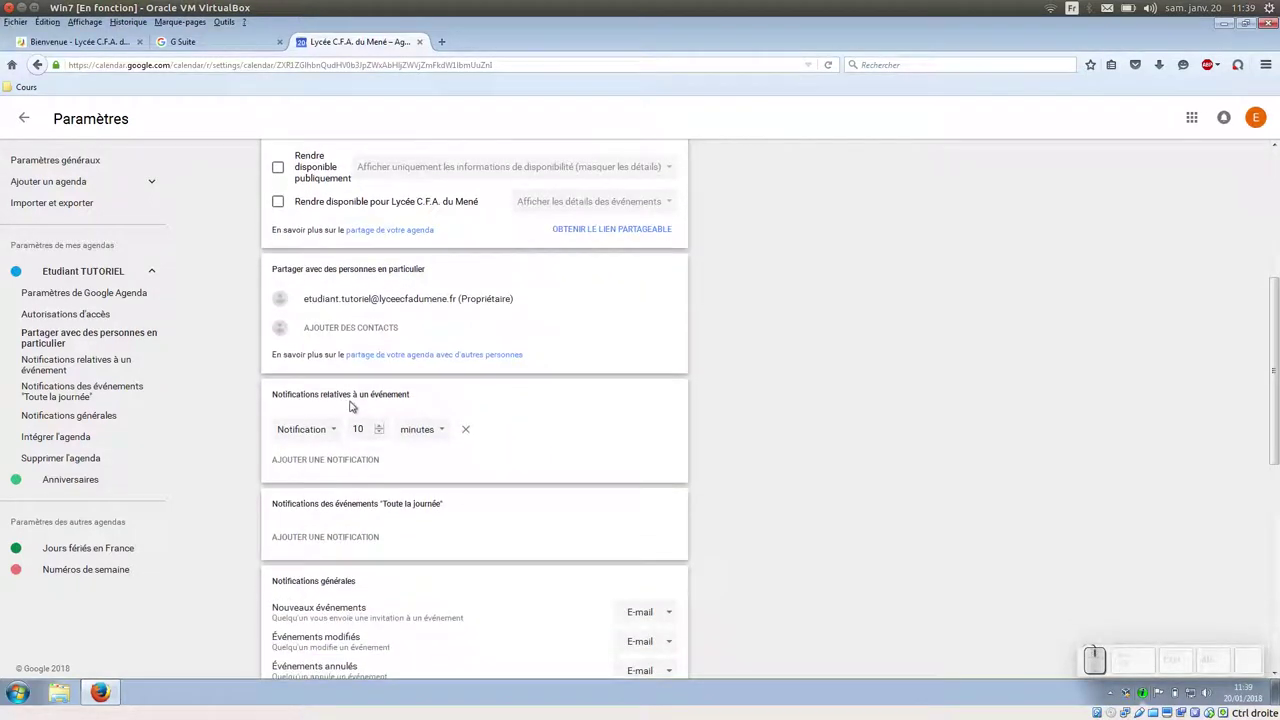
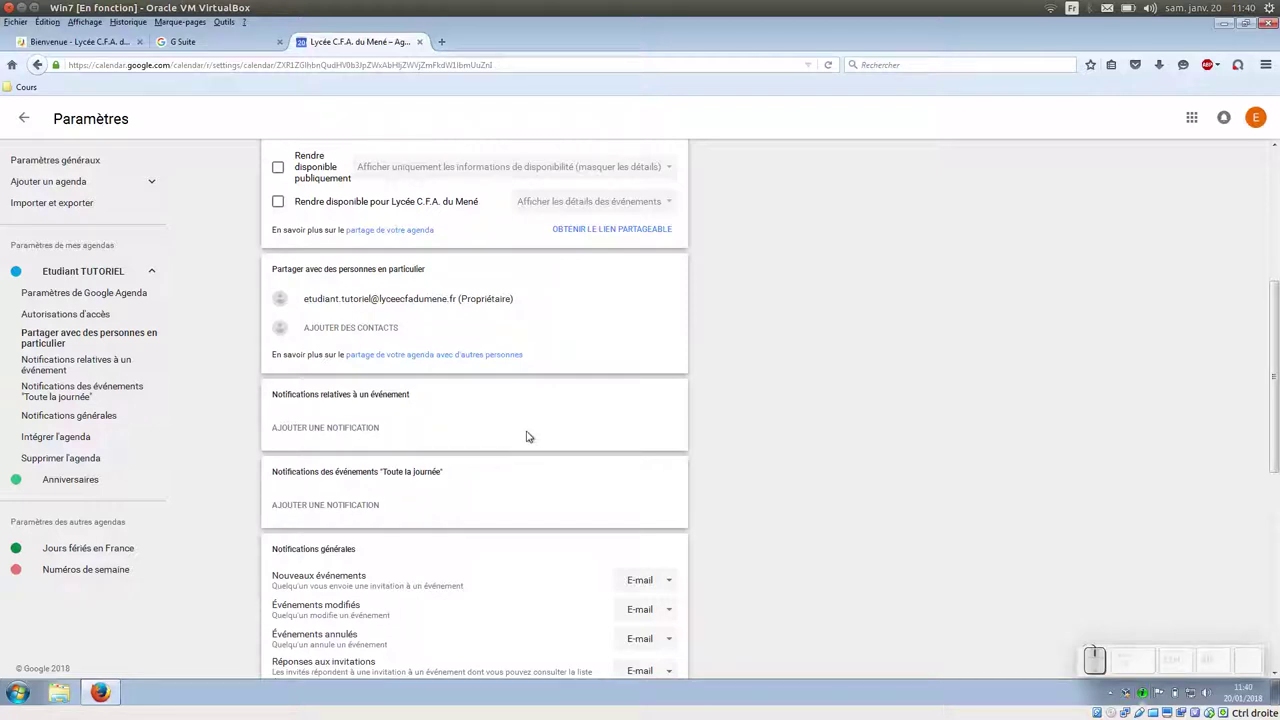
pyautogui.scroll(-3)
pyautogui.scroll(-3)
# Return to the calendar and move to the week of 22–28 January 2018
pyautogui.scroll(3)
pyautogui.scroll(3)
pyautogui.scroll(3)
pyautogui.click(30, 116)
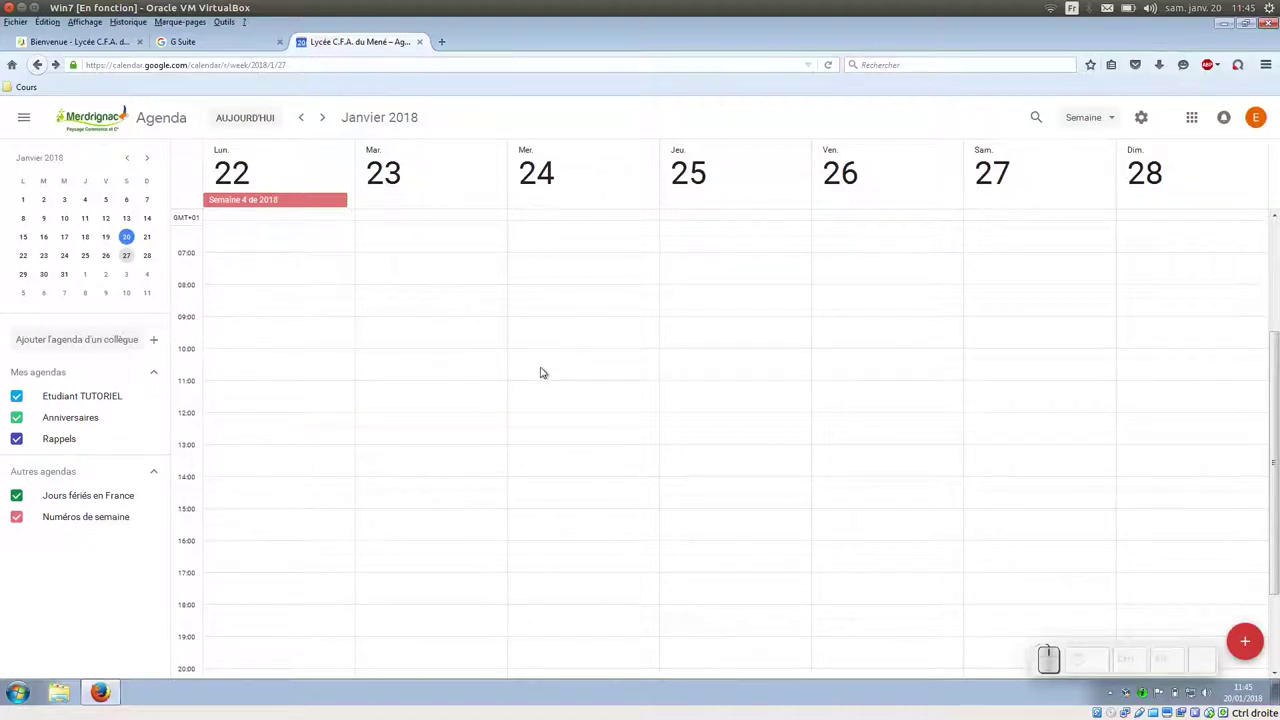
# Draft a new event 'Cap Fleuriste' on Wednesday 24 January at 10:00–11:00
pyautogui.click(546, 361)
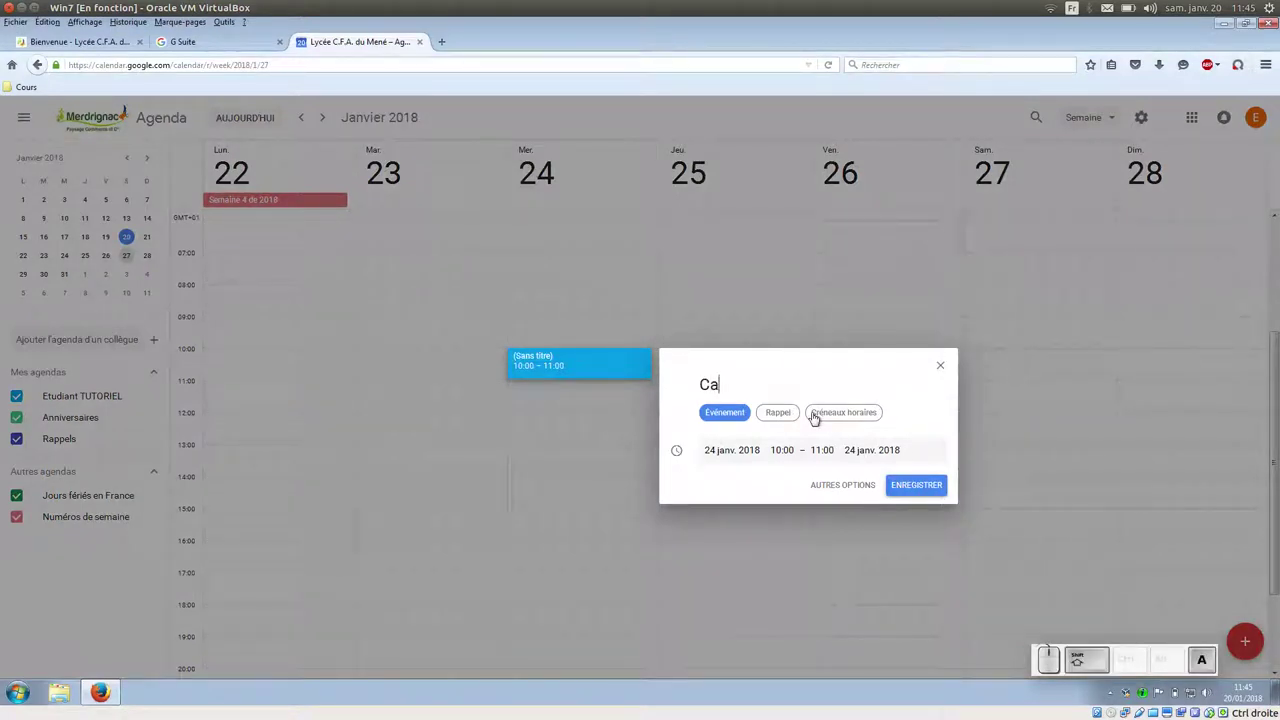
pyautogui.press('shift+space')
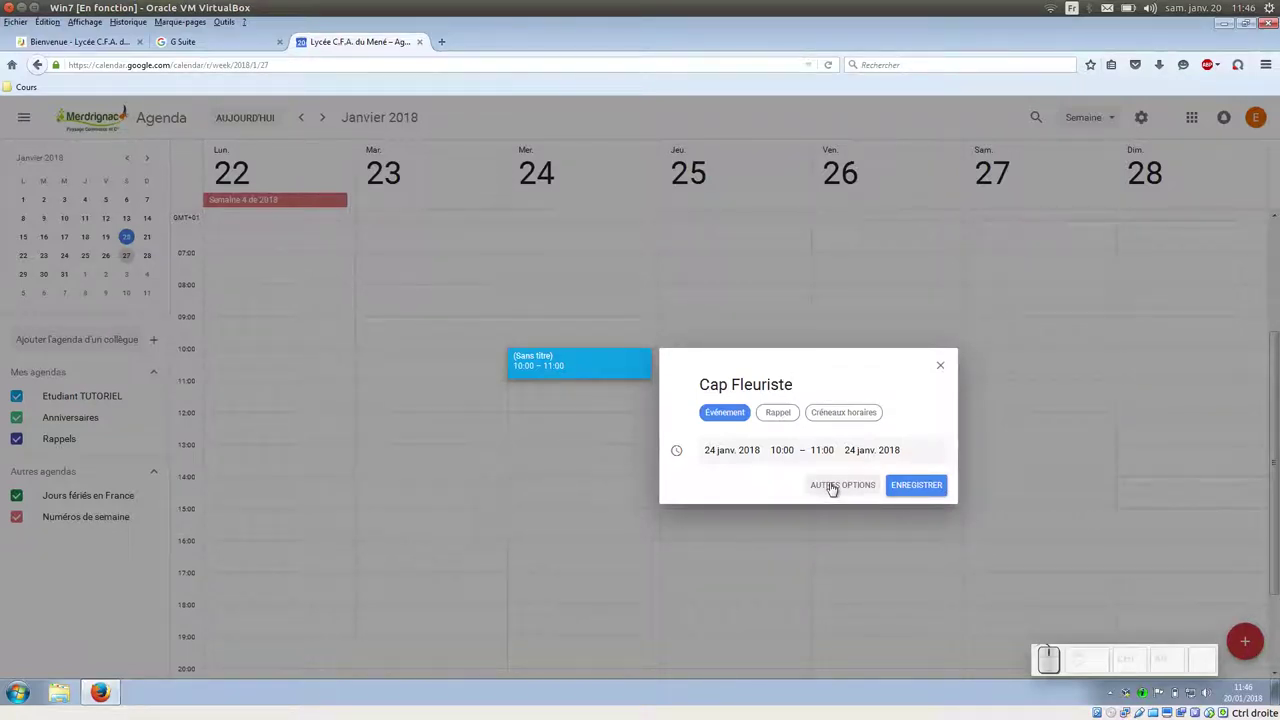
# In the full event editor, change the start time to 10:10
pyautogui.click(837, 486)
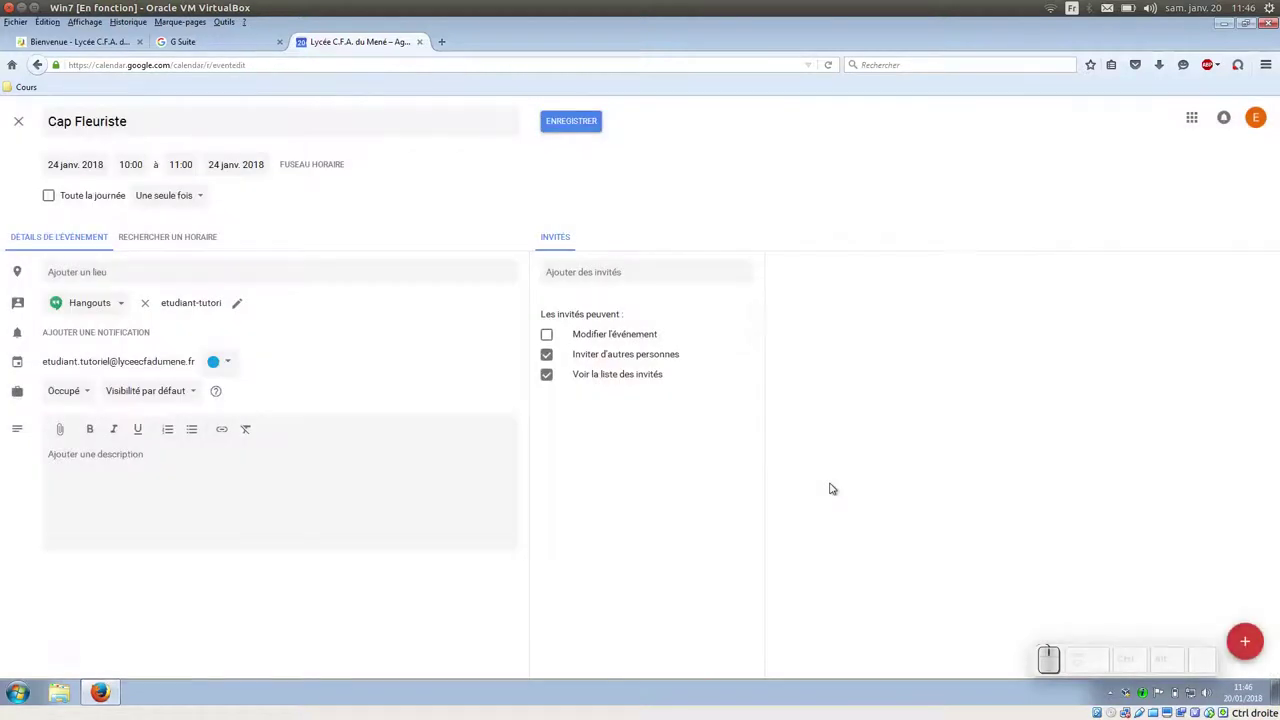
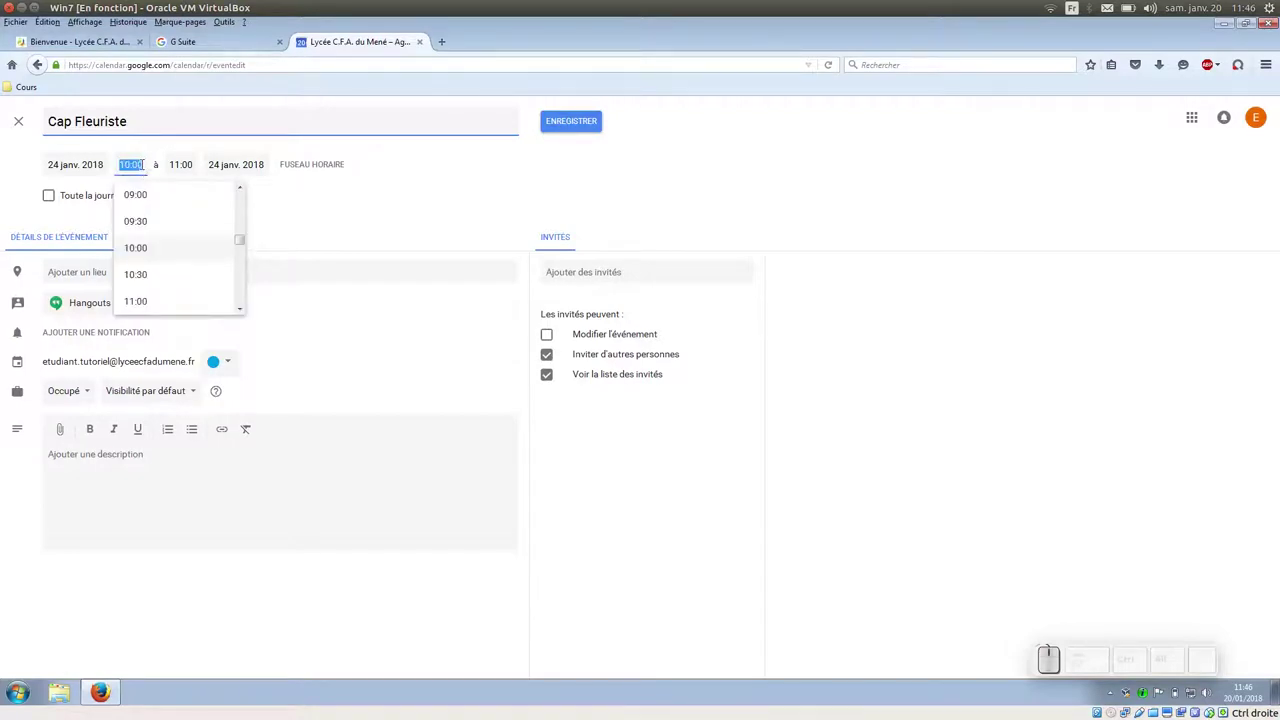
pyautogui.press('Right')
pyautogui.press('BackSpace')
pyautogui.press('KP_1')
pyautogui.press('KP_0')
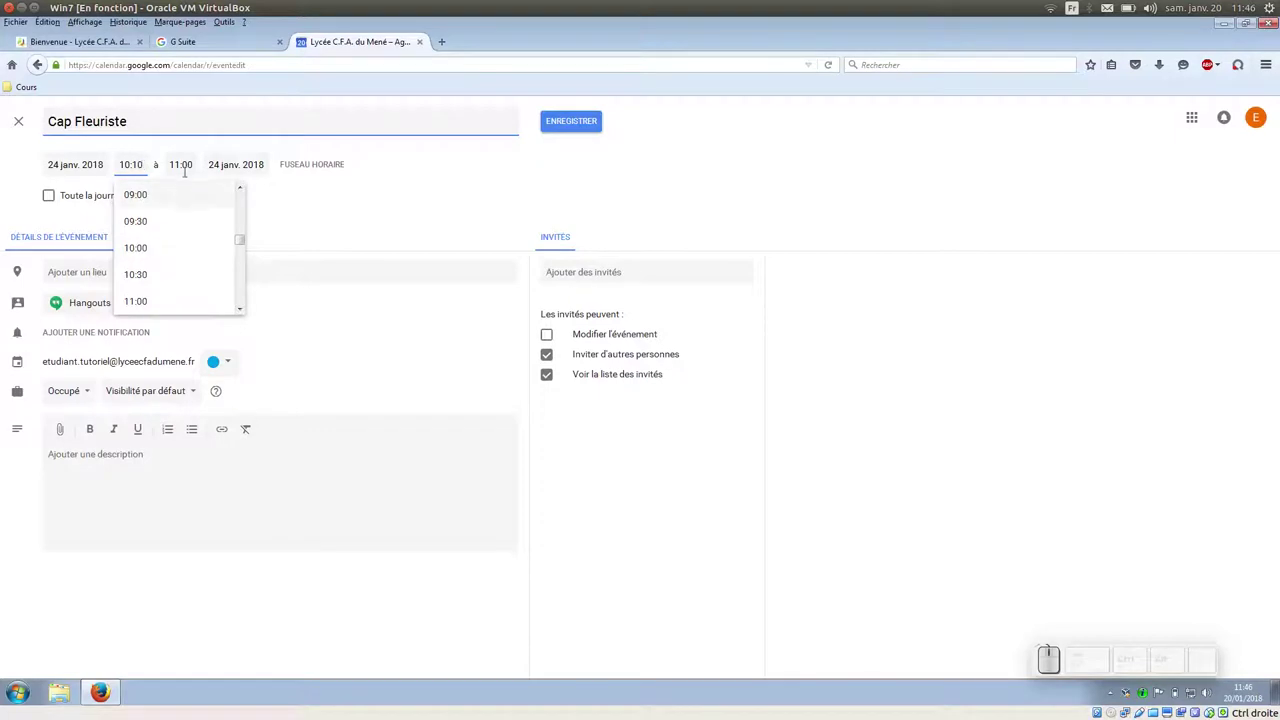
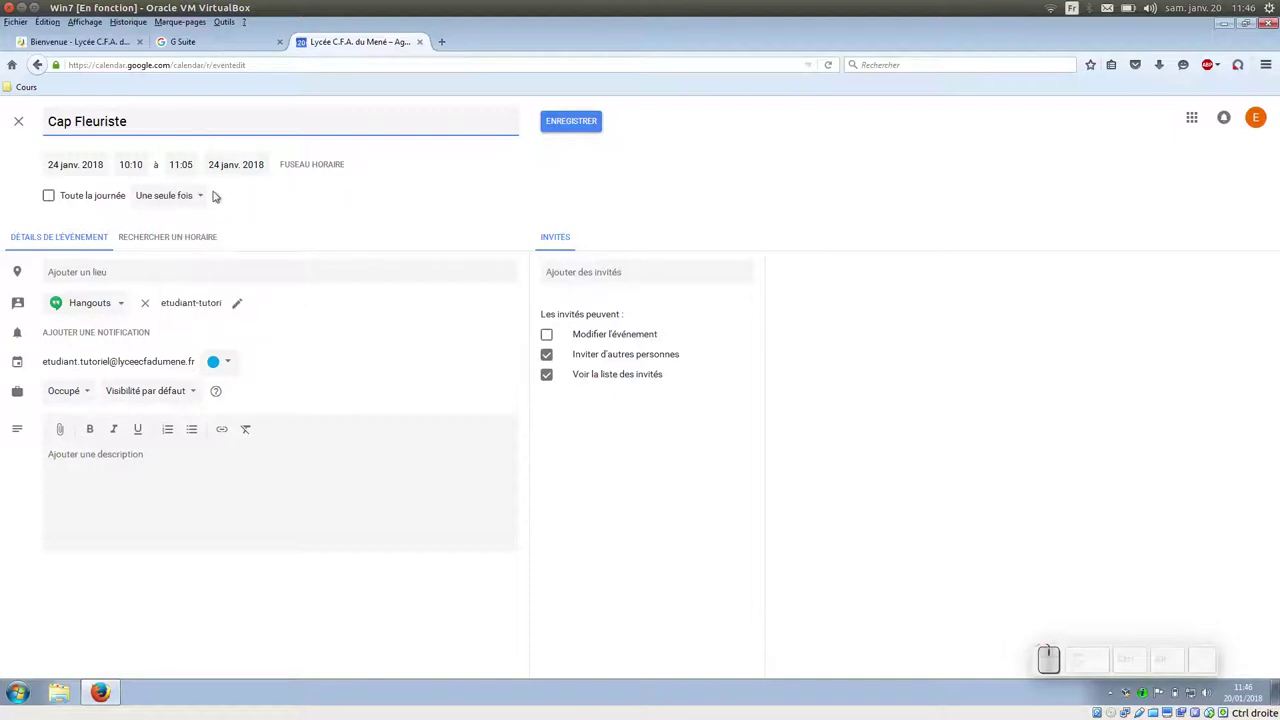
# Make the event repeat weekly on Wednesday, ending 4 July 2018
pyautogui.click(208, 203)
pyautogui.click(195, 341)
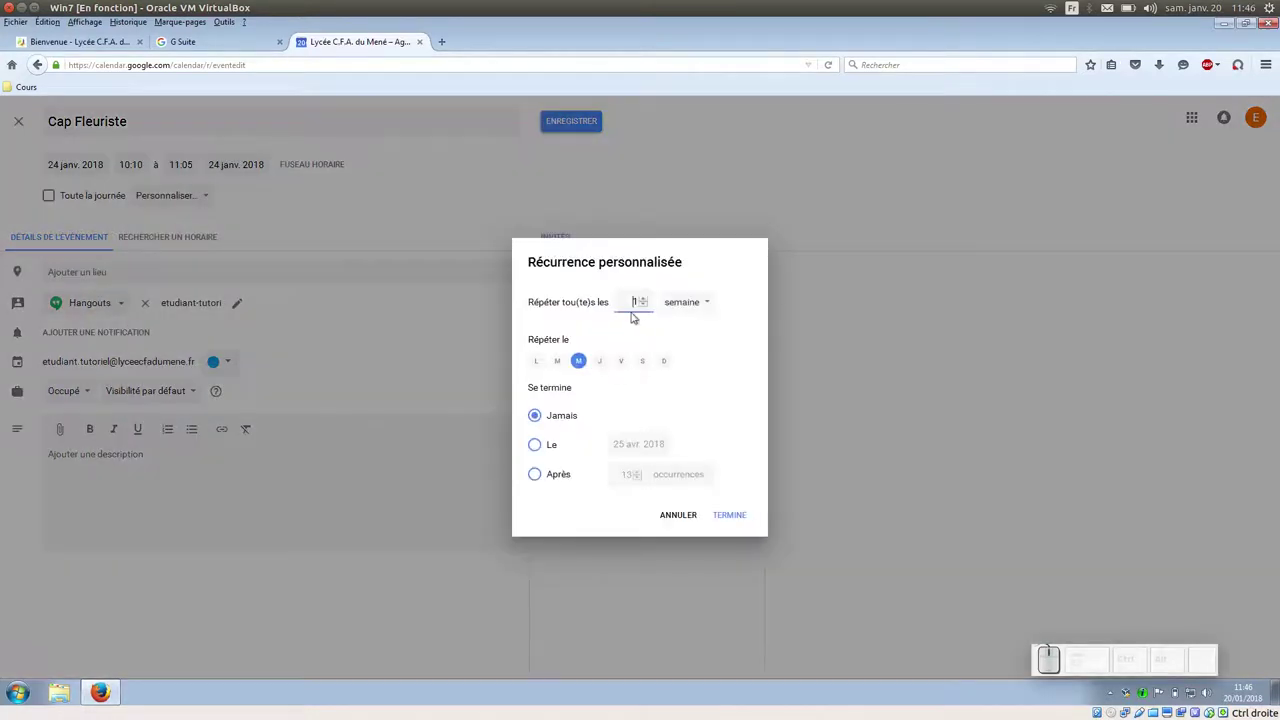
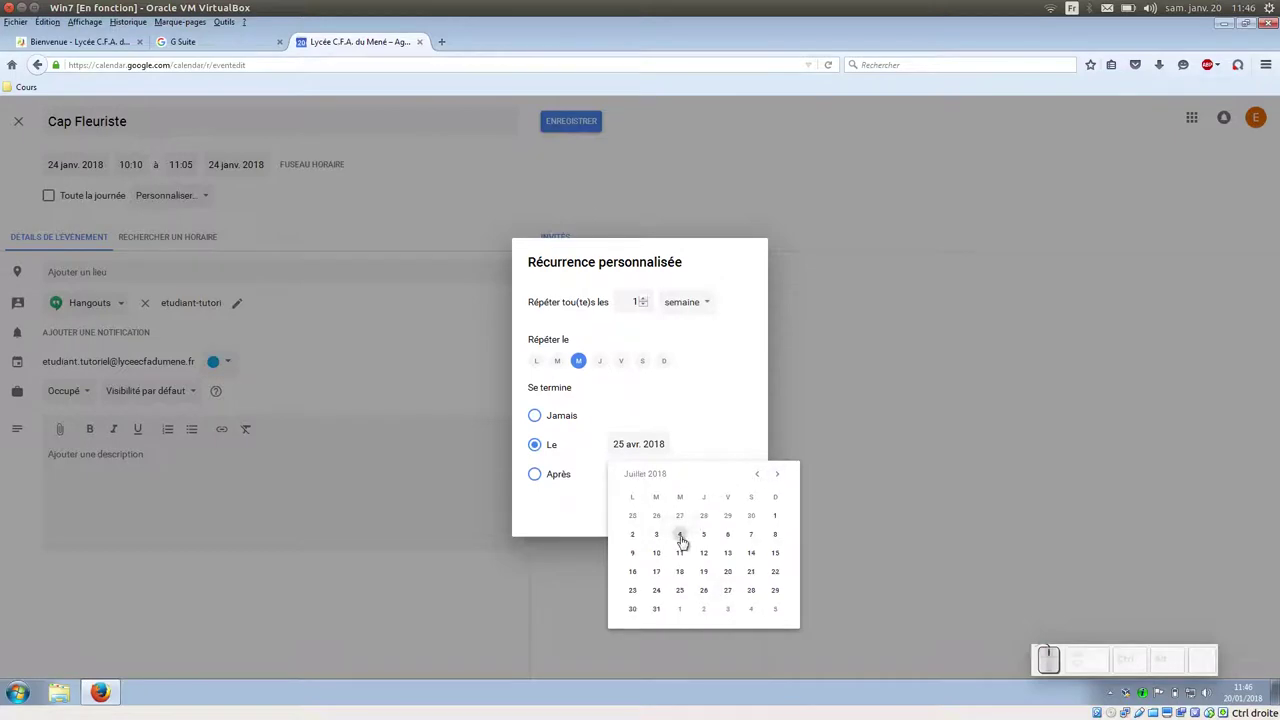
pyautogui.click(680, 536)
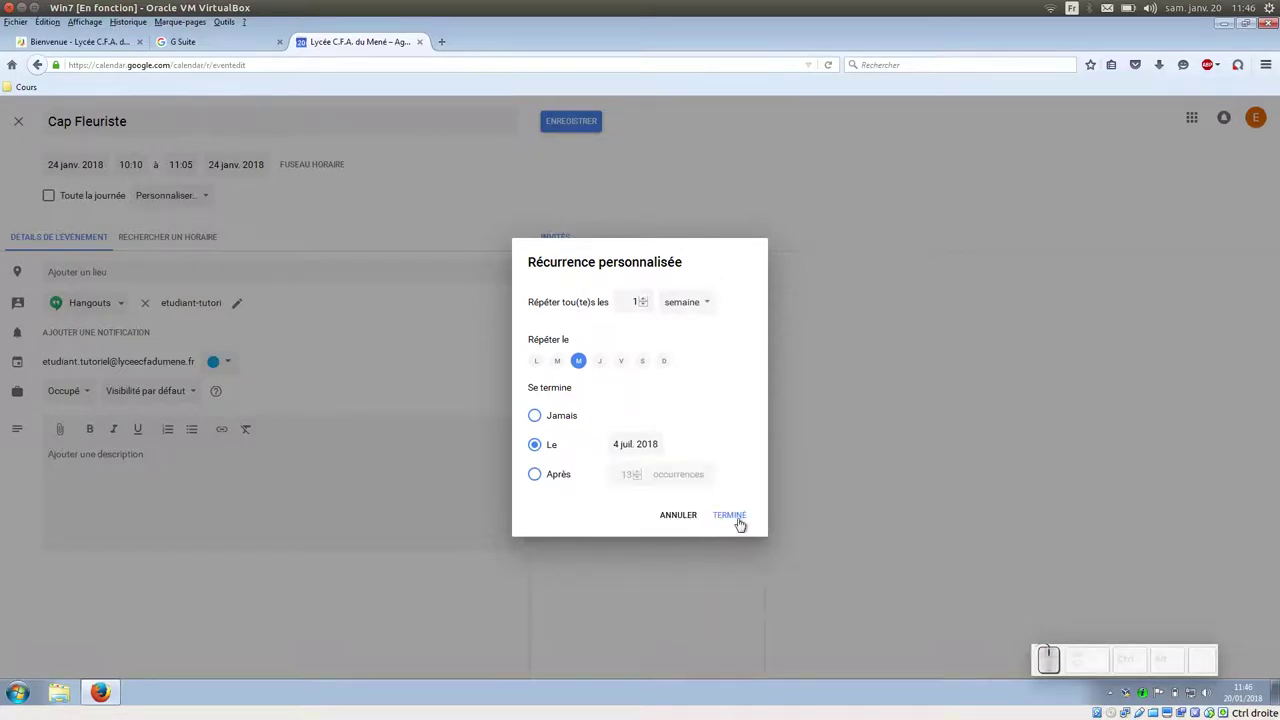
pyautogui.click(736, 518)
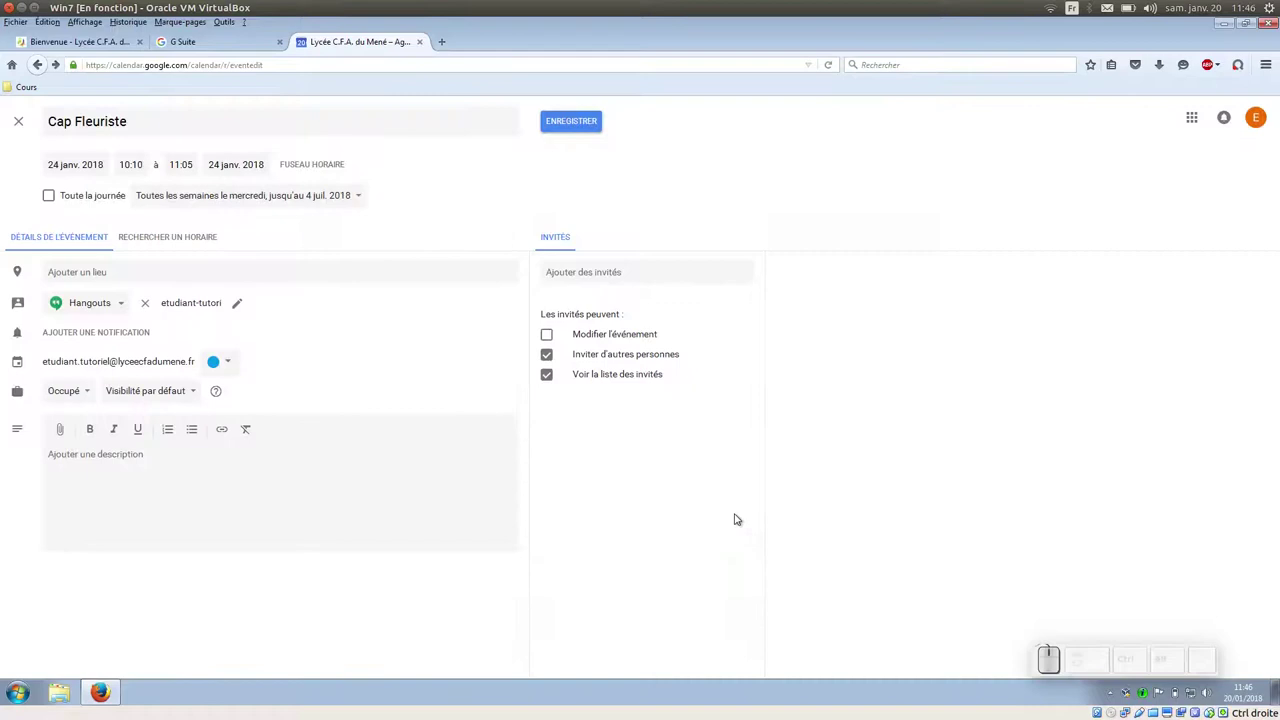
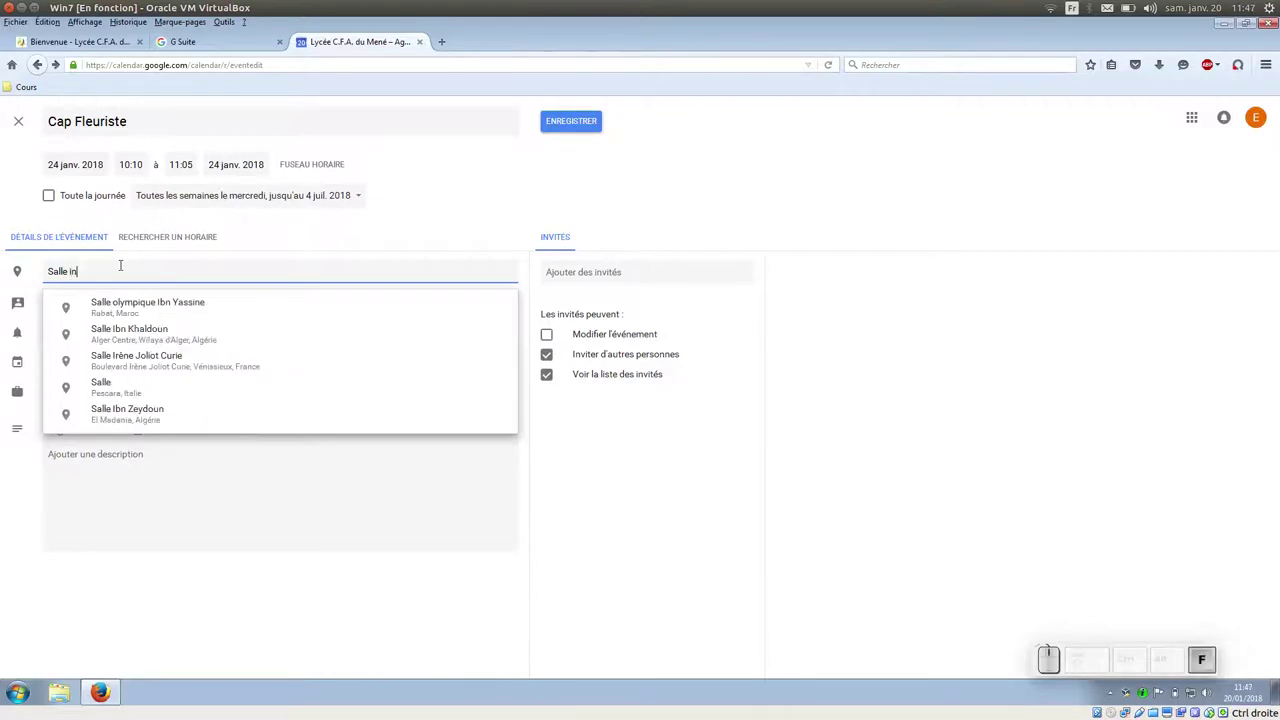
# Set the location to 'Salle informatique n°2' without inviting suggested guests
pyautogui.press('space')
pyautogui.press('shift+0')
pyautogui.press('KP_2')
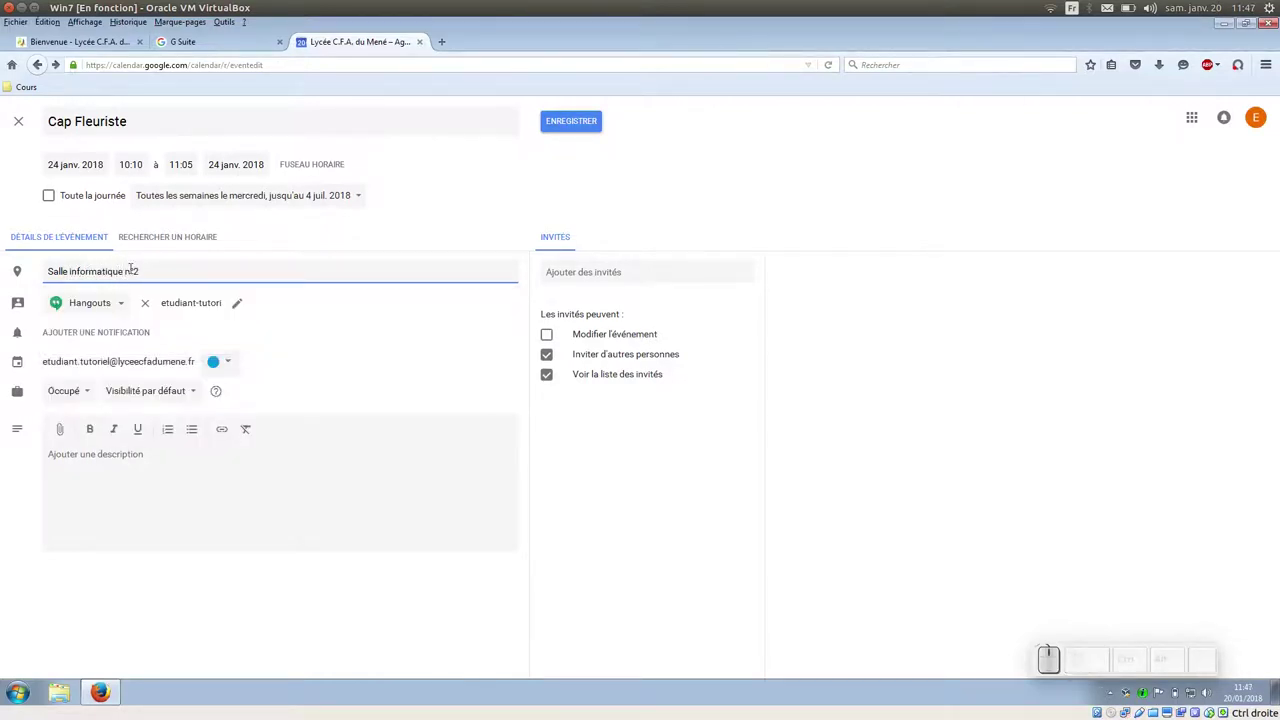
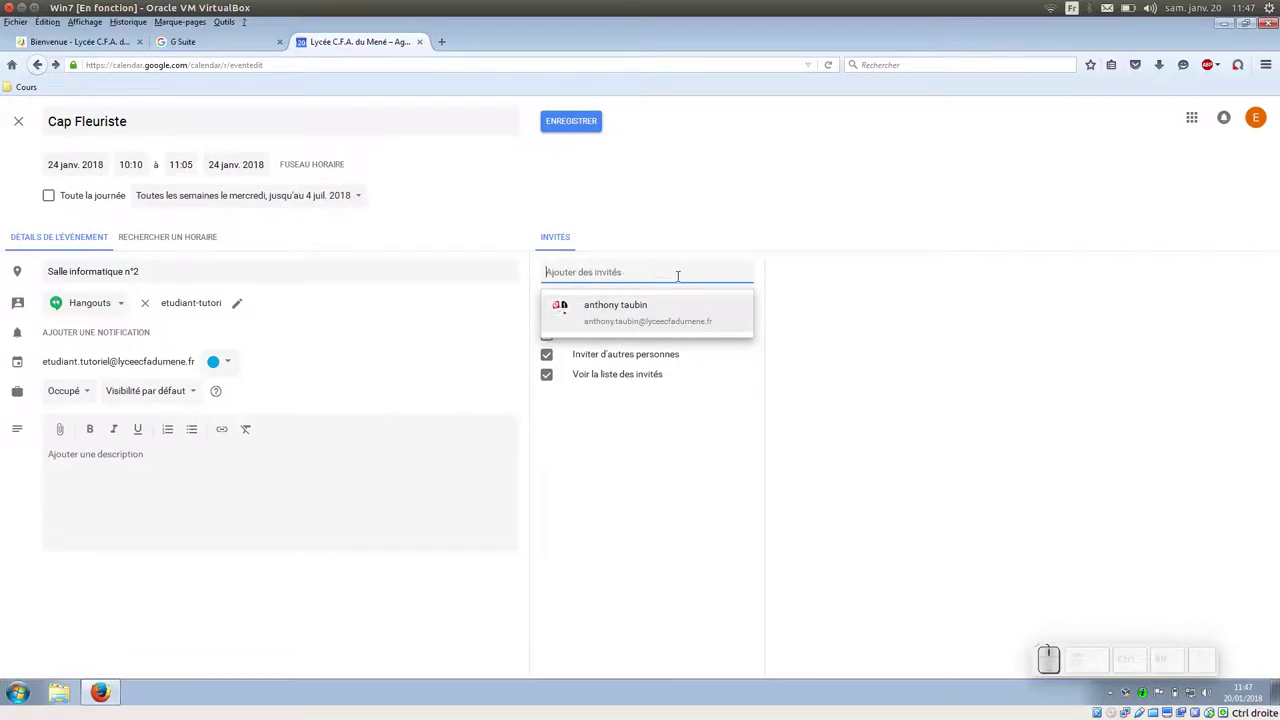
pyautogui.click(810, 263)
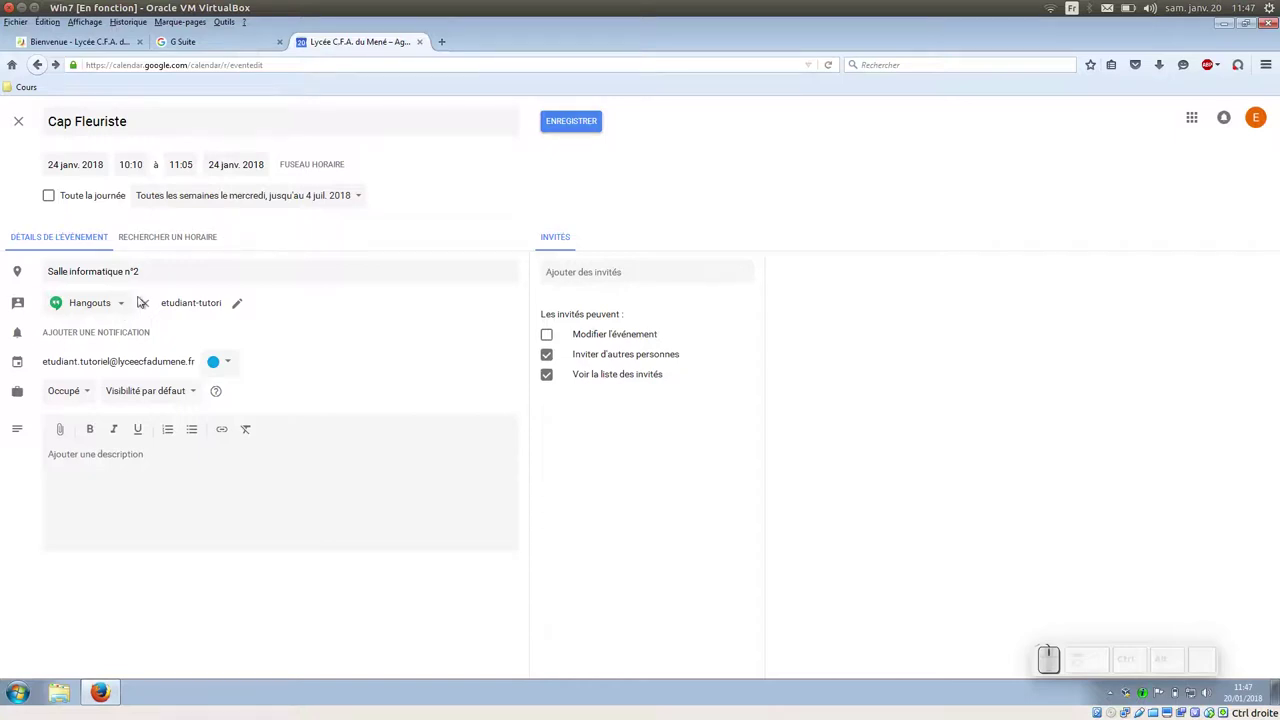
pyautogui.click(155, 301)
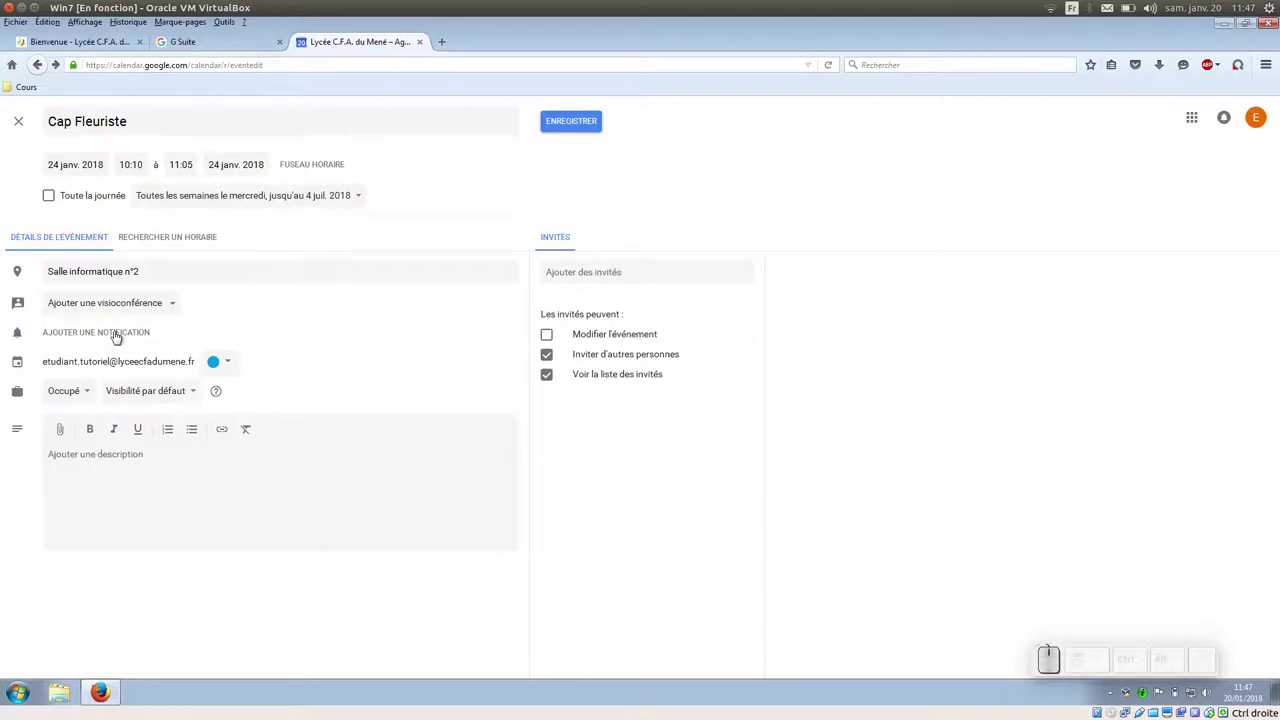
pyautogui.click(118, 337)
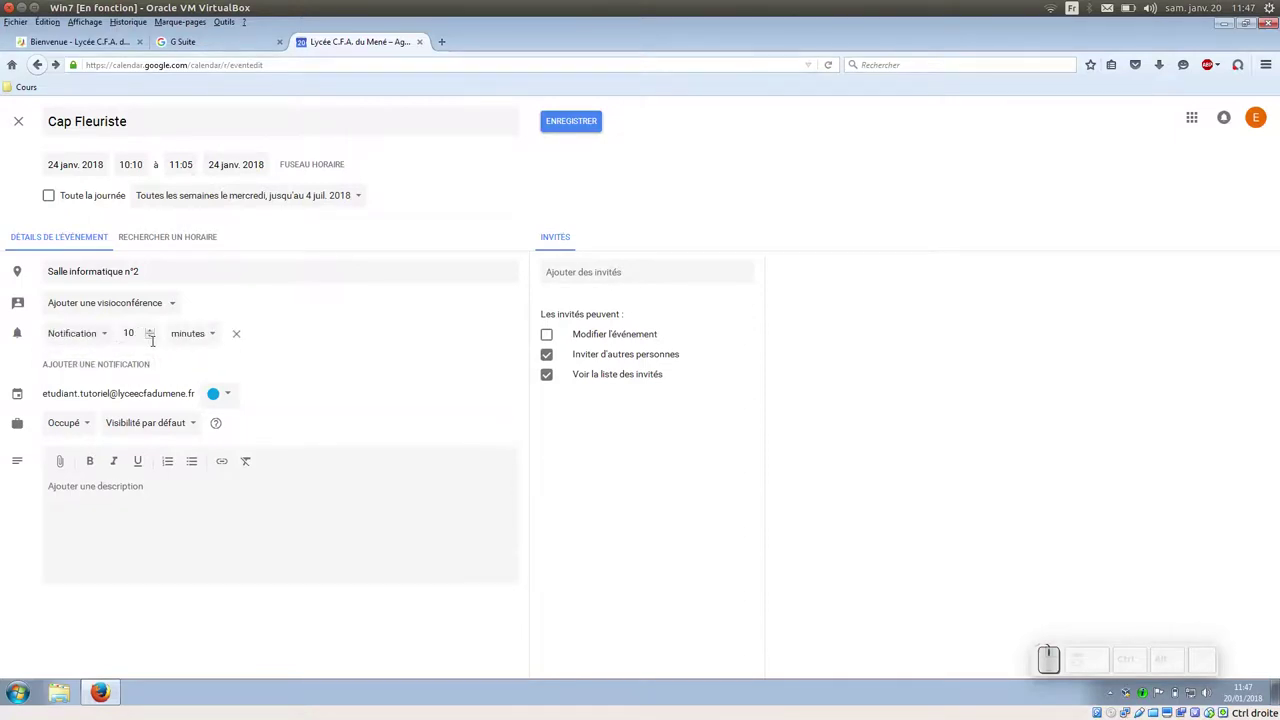
pyautogui.click(110, 336)
pyautogui.click(110, 336)
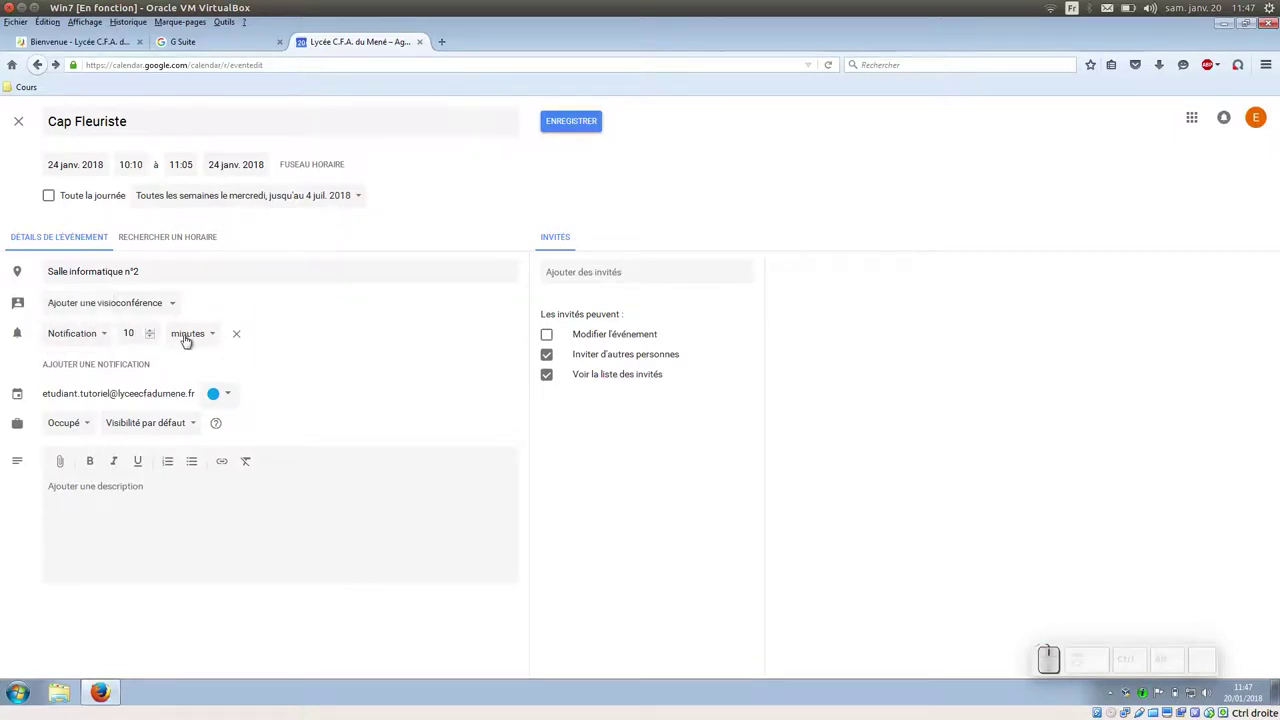
pyautogui.click(106, 336)
pyautogui.click(91, 312)
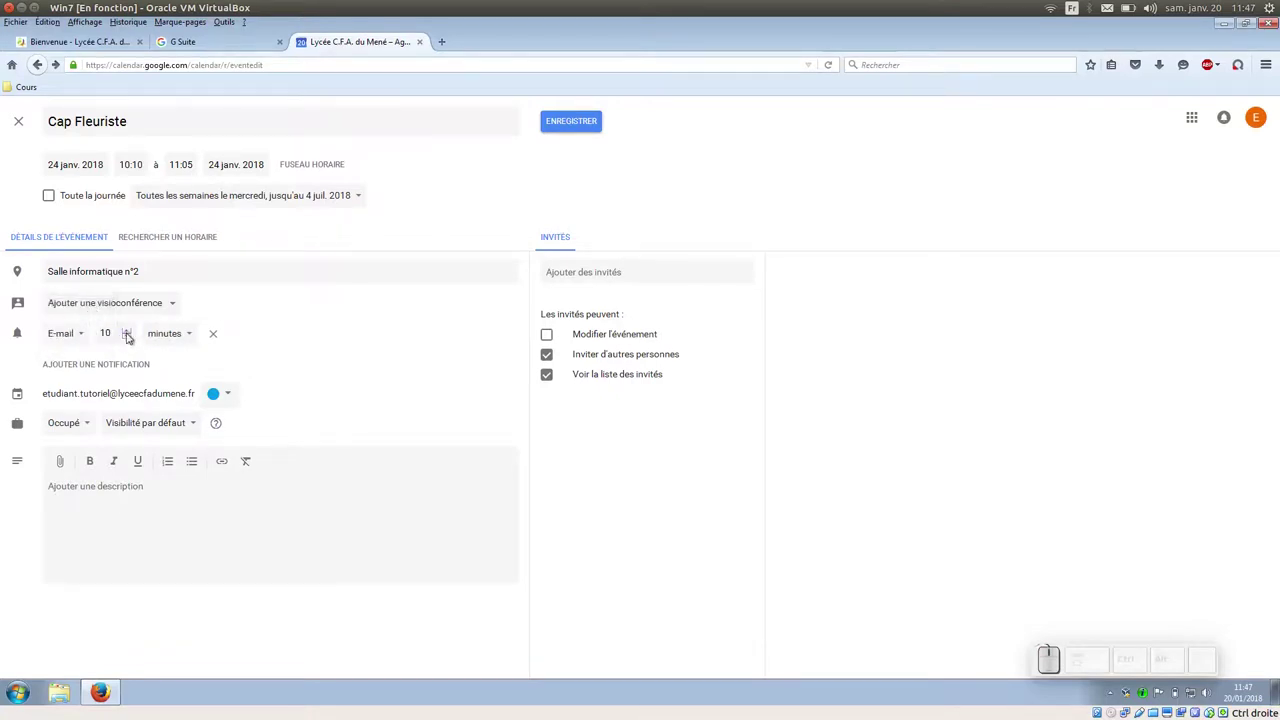
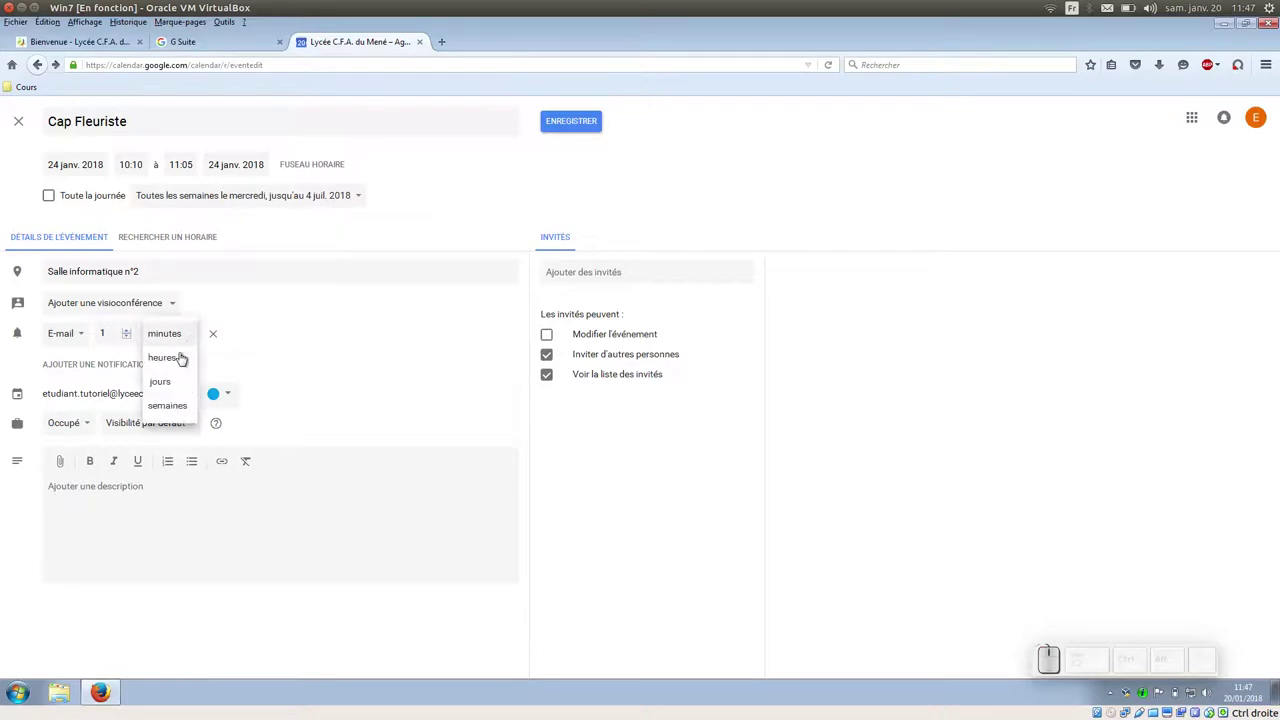
pyautogui.click(174, 385)
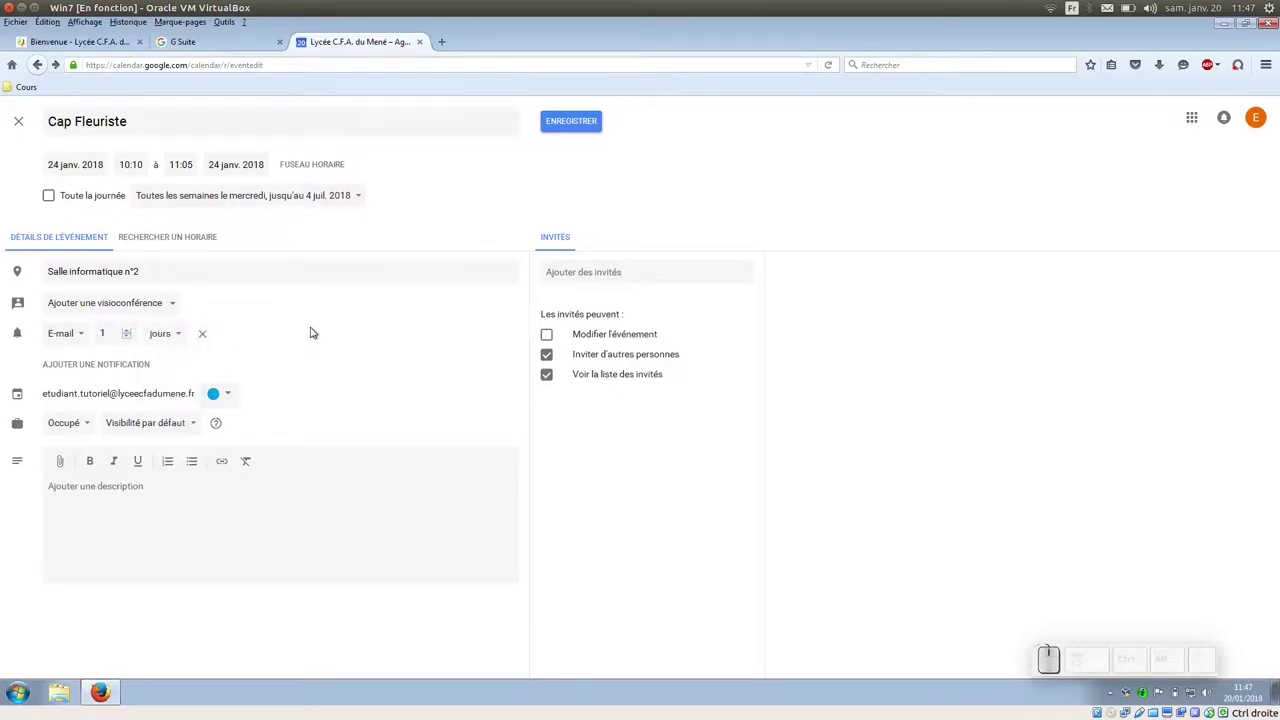
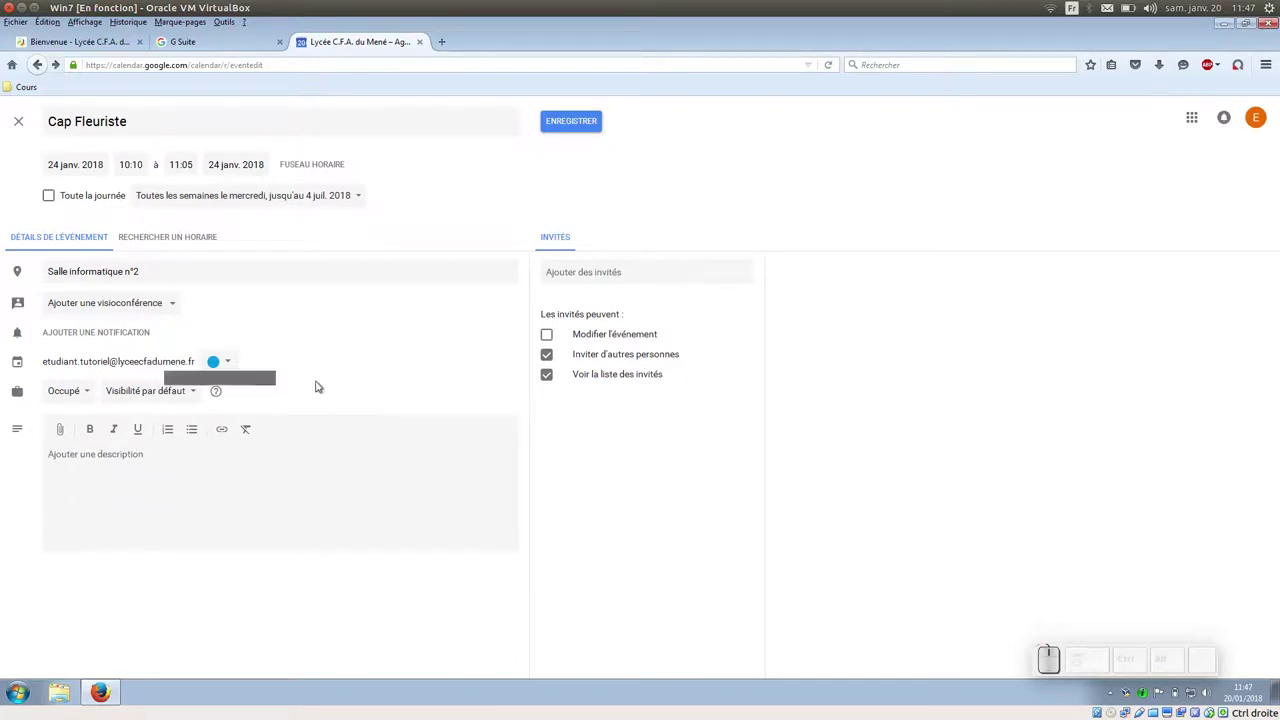
# Change the Cap Fleuriste event colour from blue to red
pyautogui.click(235, 365)
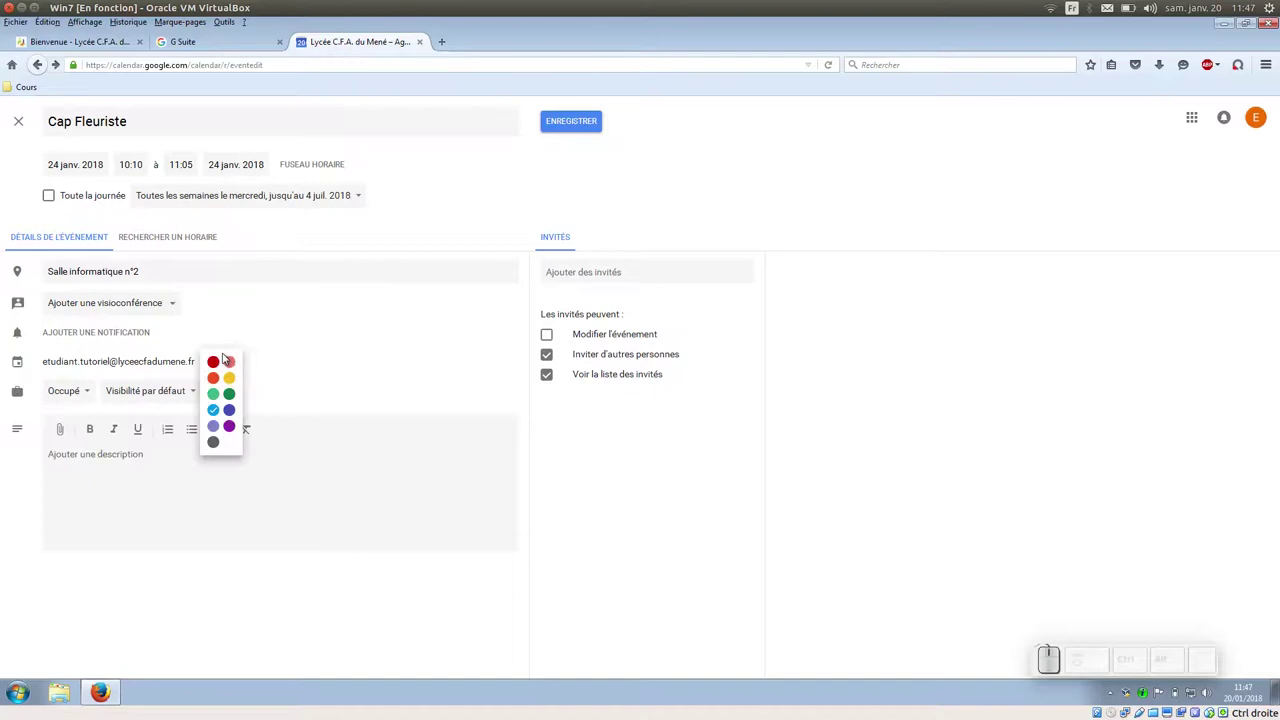
pyautogui.click(236, 362)
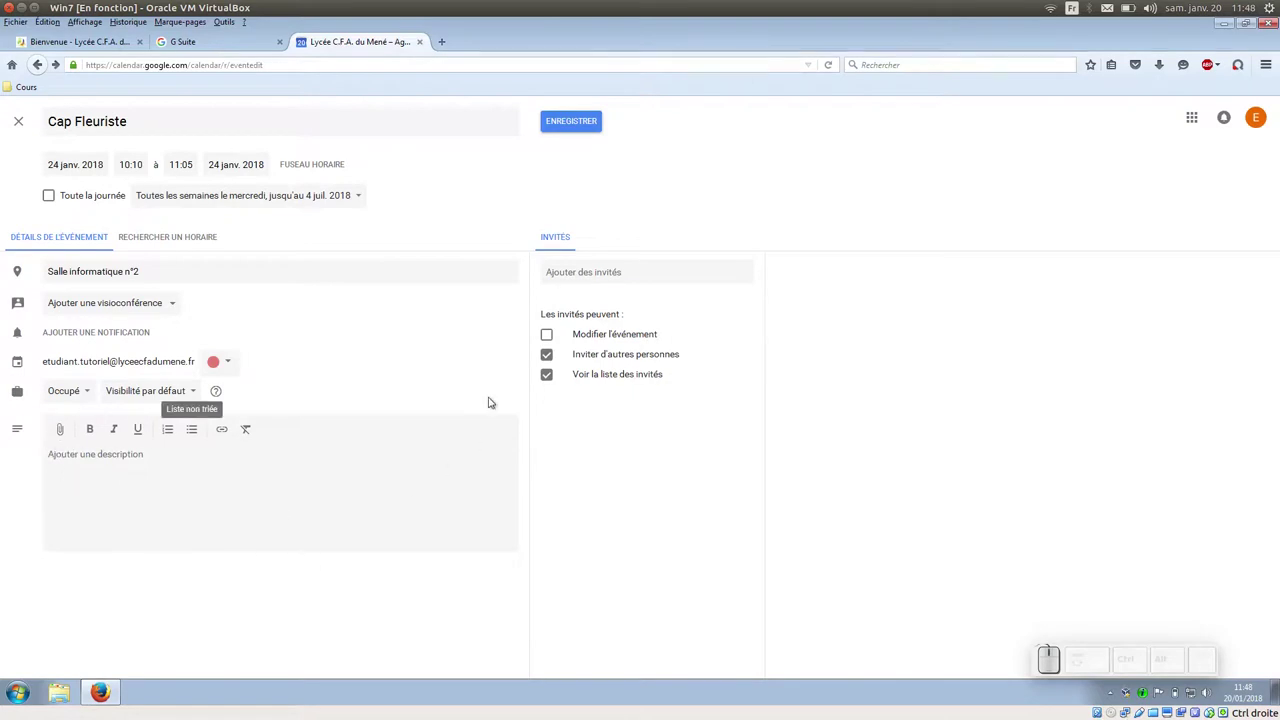
# Save the event and move the calendar forward to the week of 26 February 2018
pyautogui.click(575, 123)
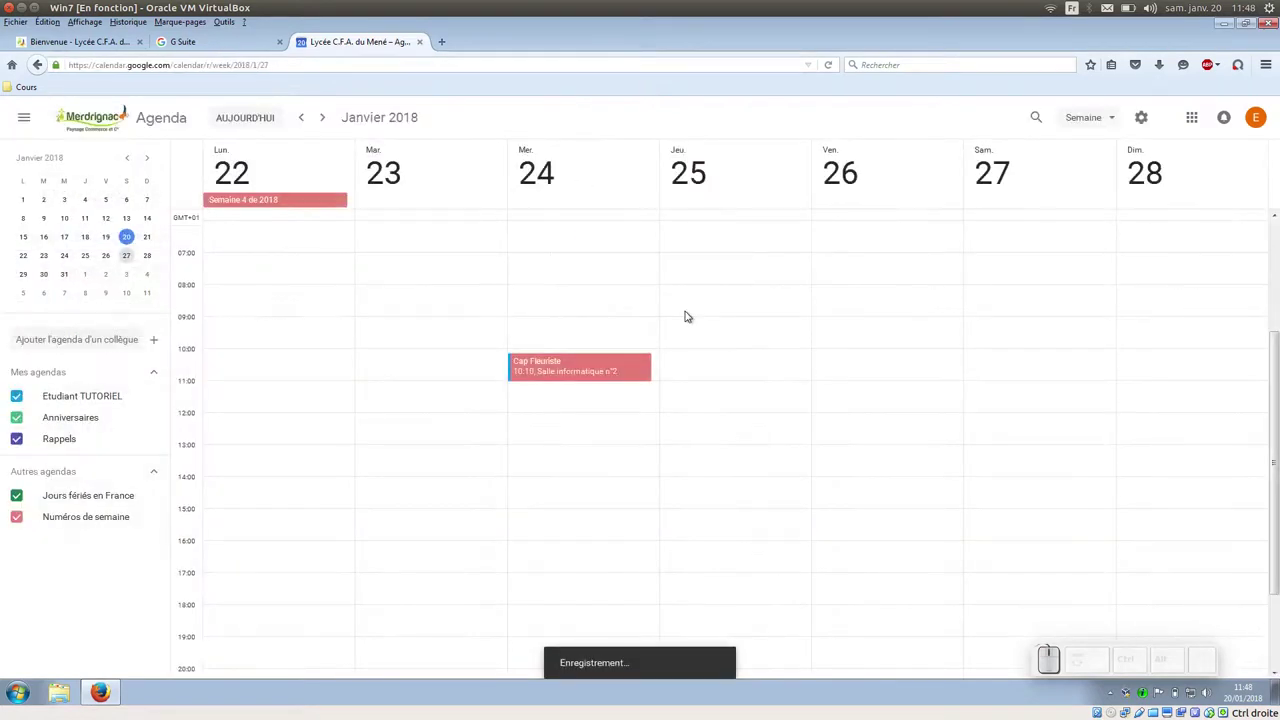
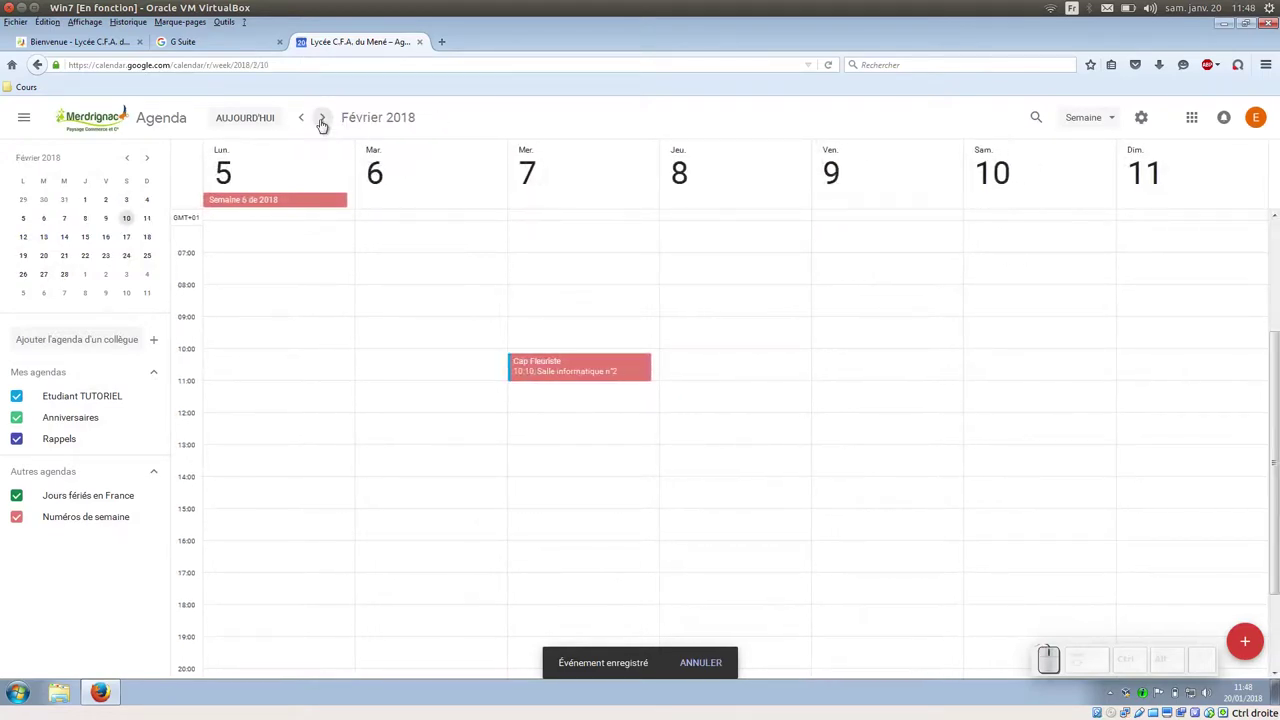
pyautogui.click(326, 116)
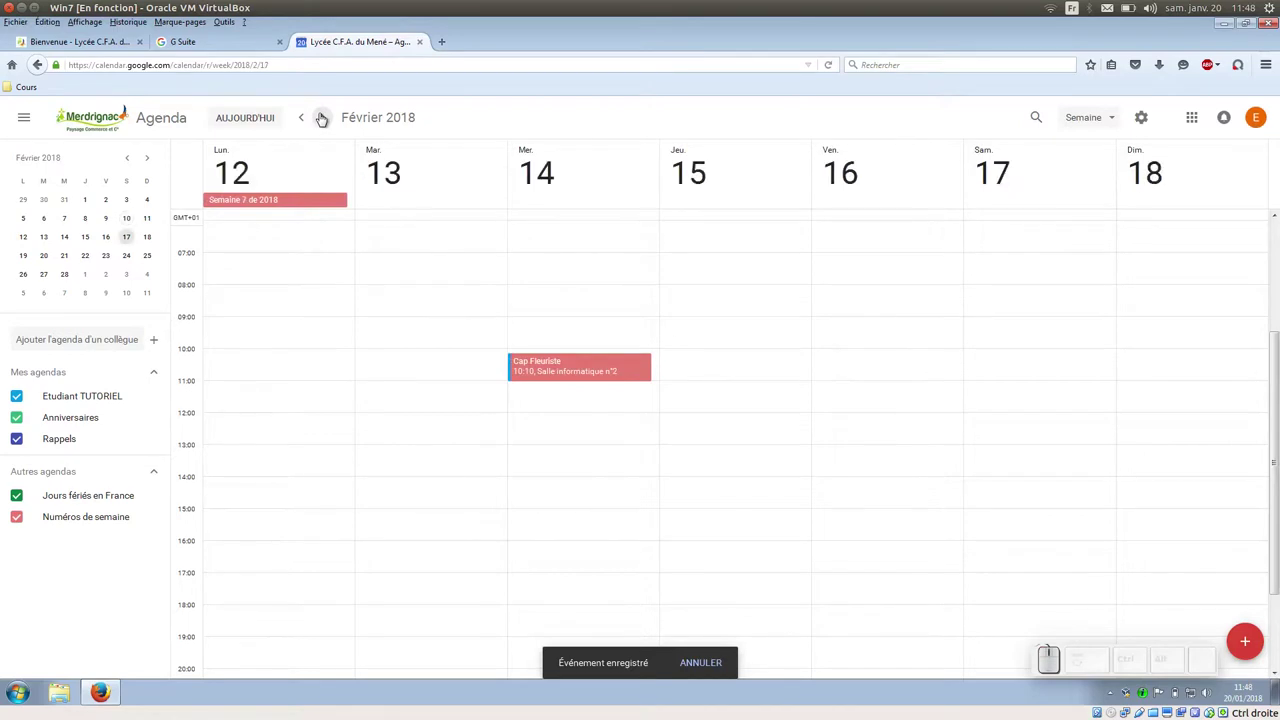
pyautogui.click(326, 116)
pyautogui.click(326, 116)
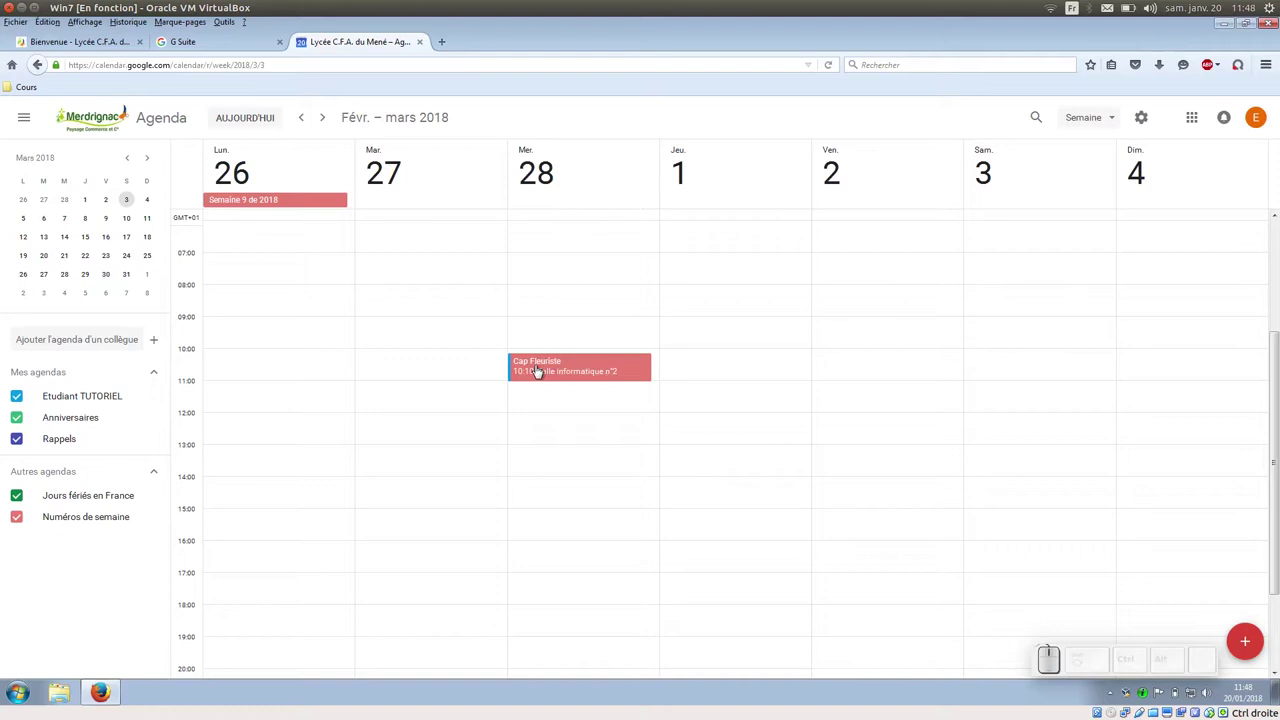
# Delete only the Wednesday 28 February occurrence of Cap Fleuriste, keeping the weekly series
pyautogui.click(550, 369)
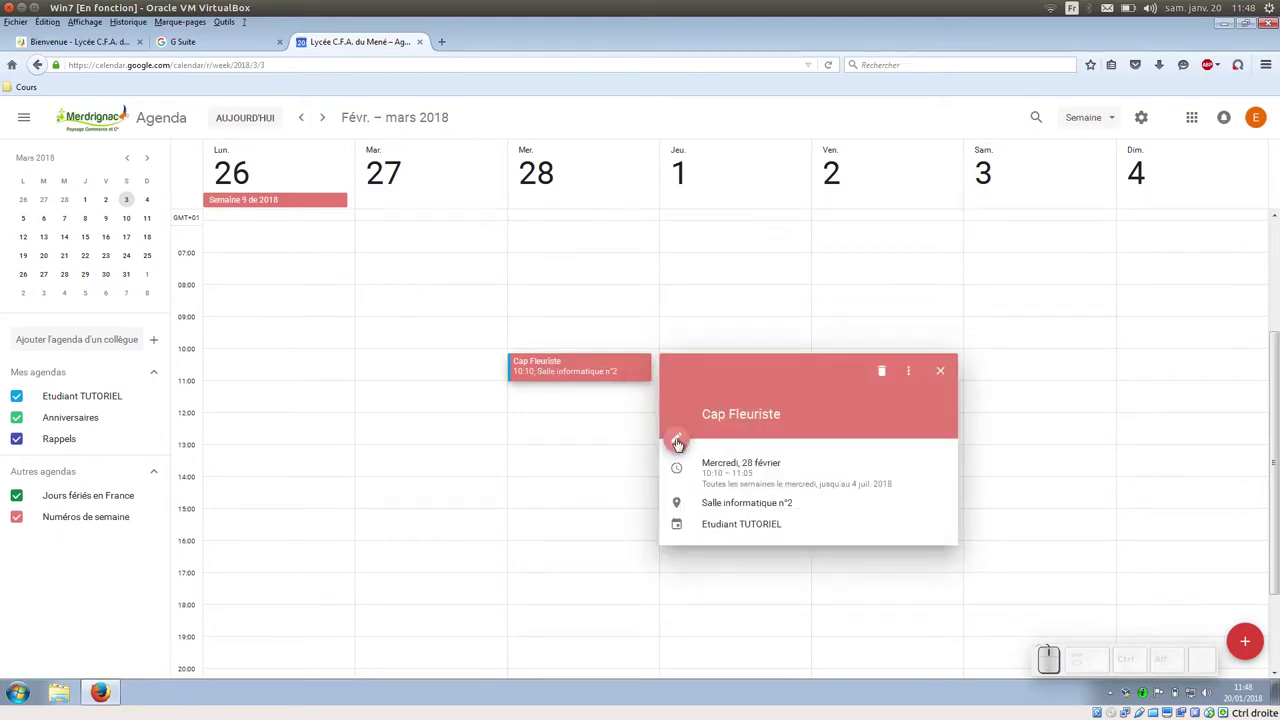
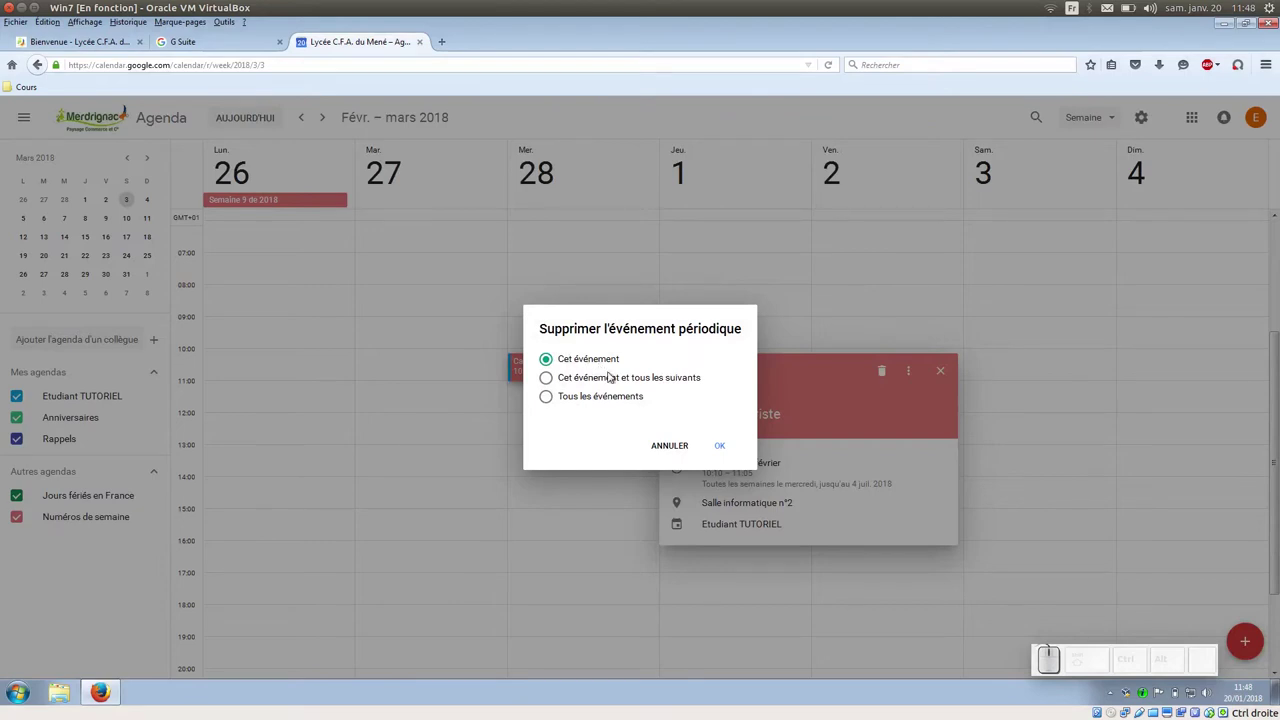
pyautogui.click(721, 447)
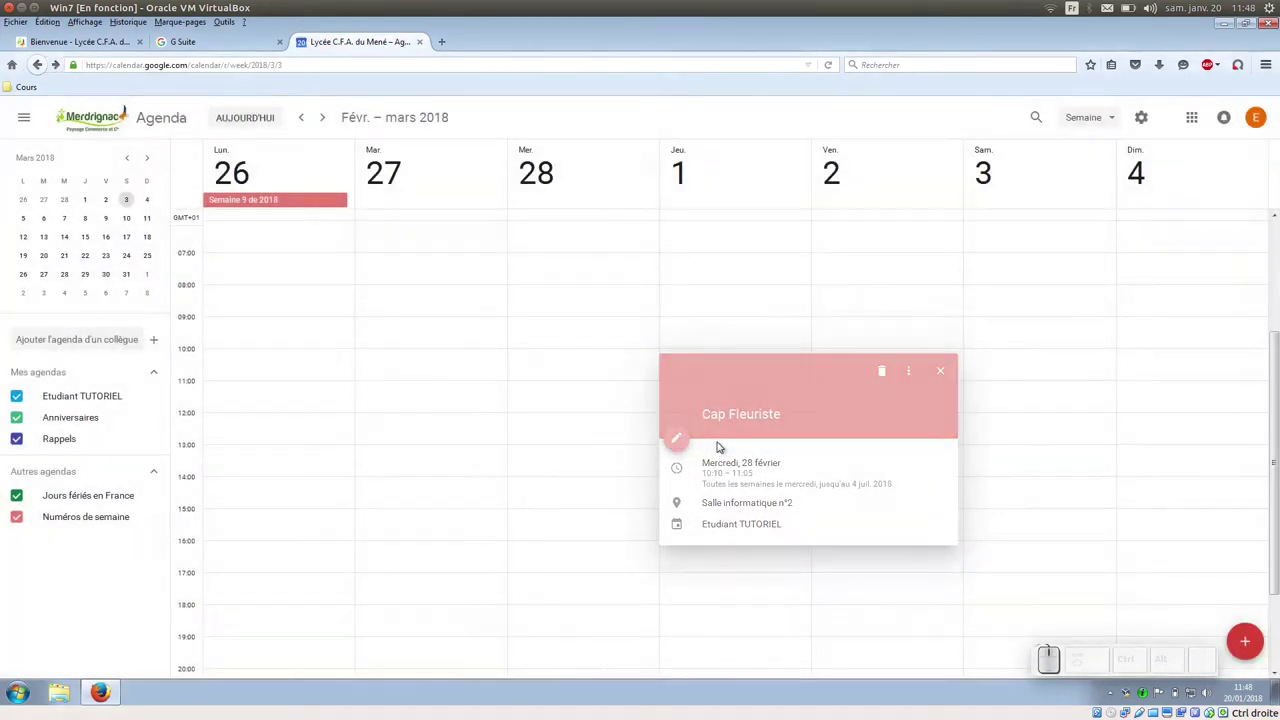